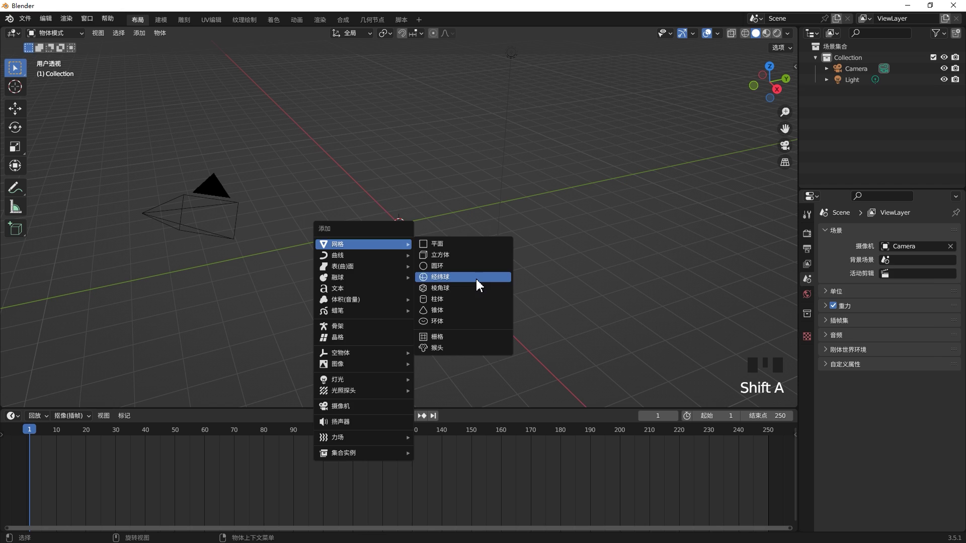
- Add a UV sphere at the origin, show its transform sidebar and the render settings (1920×1080, 24 fps, PNG)
left_click(416, 242)
left_click_drag(416, 241, 422, 275)
left_click(422, 275)
left_click_drag(442, 268, 455, 274)
key("n")
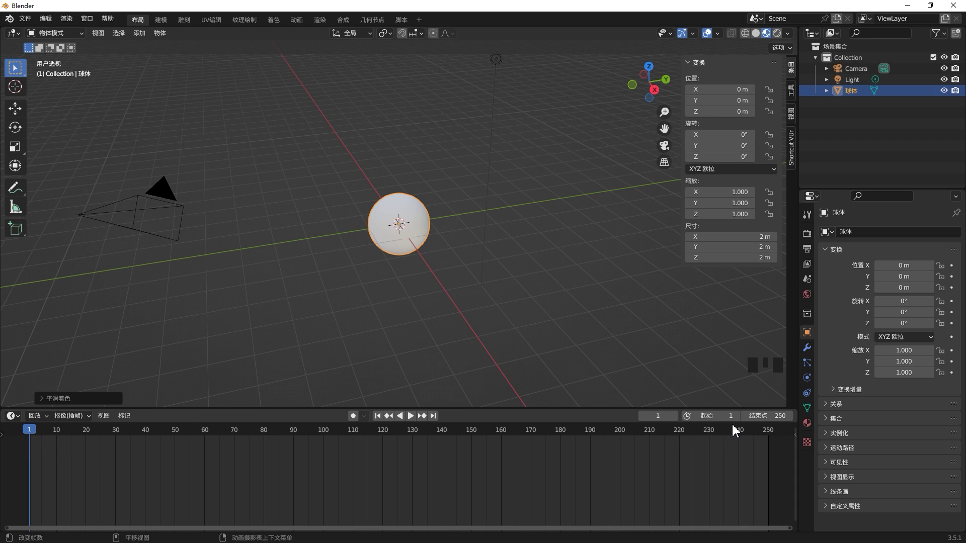
left_click(814, 239)
- Bring up the output properties with the 1–250 frame range to change Frame End to 120
left_click(812, 254)
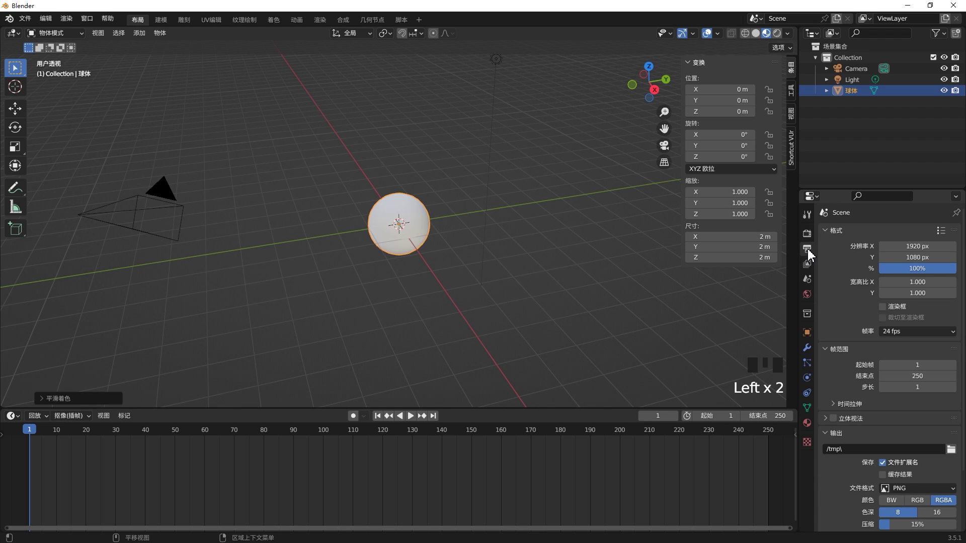
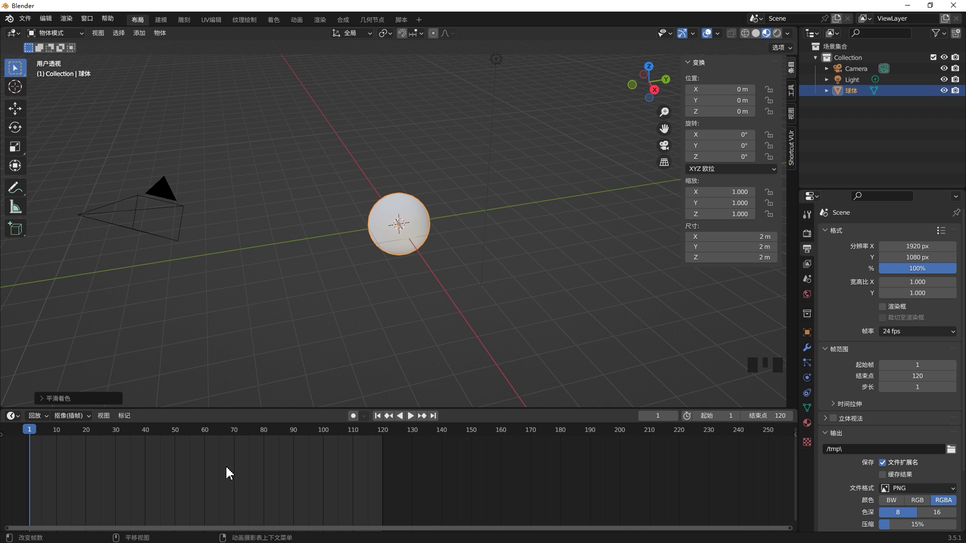
- Preview the empty animation by playing it, then return to frame 1
scroll("up", 3)
scroll("down", 3)
scroll("up", 3)
scroll("down", 3)
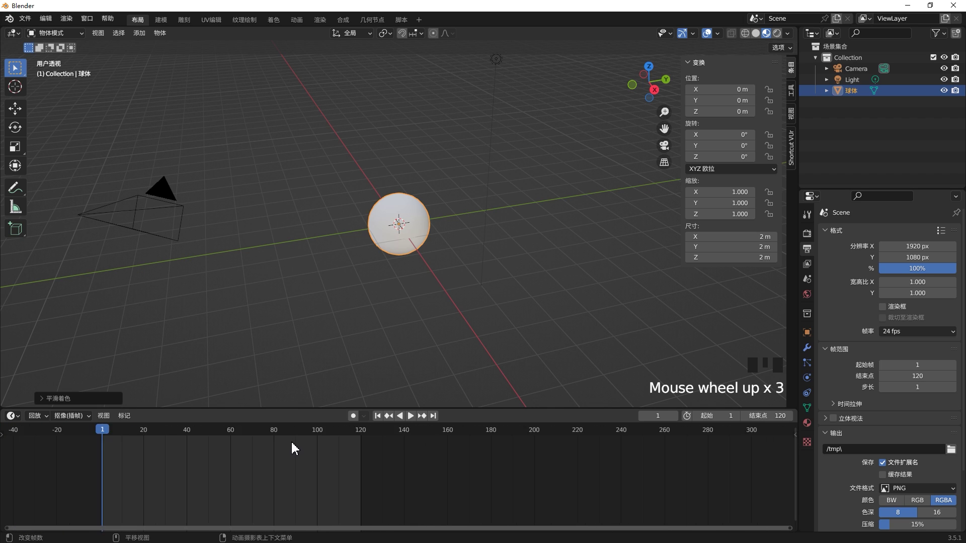
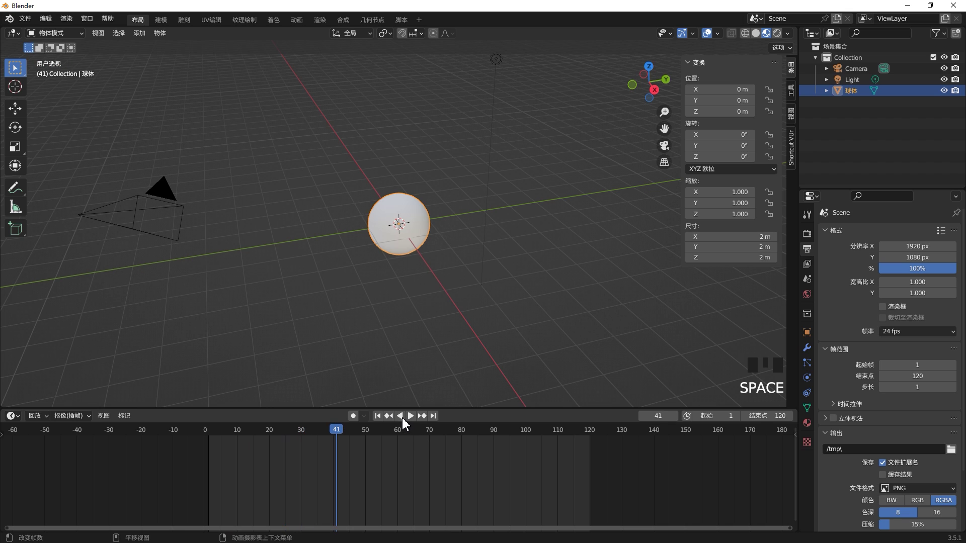
left_click(404, 421)
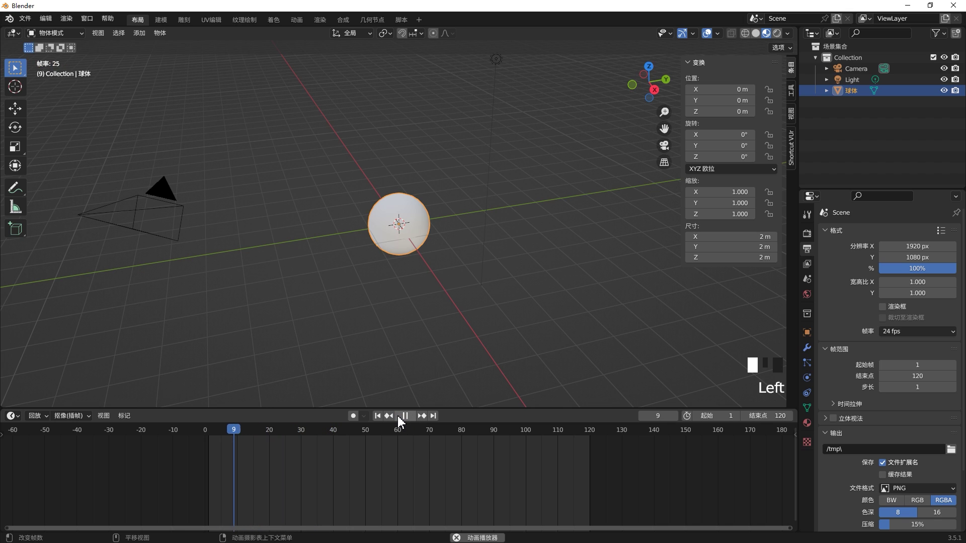
key("space")
left_click(244, 440)
- Switch to front view and insert a Location keyframe for the sphere on frame 1
key("space")
key("space")
left_click_drag(238, 442, 419, 249)
key("KP_1")
left_click_drag(419, 249, 515, 279)
left_click_drag(515, 279, 574, 244)
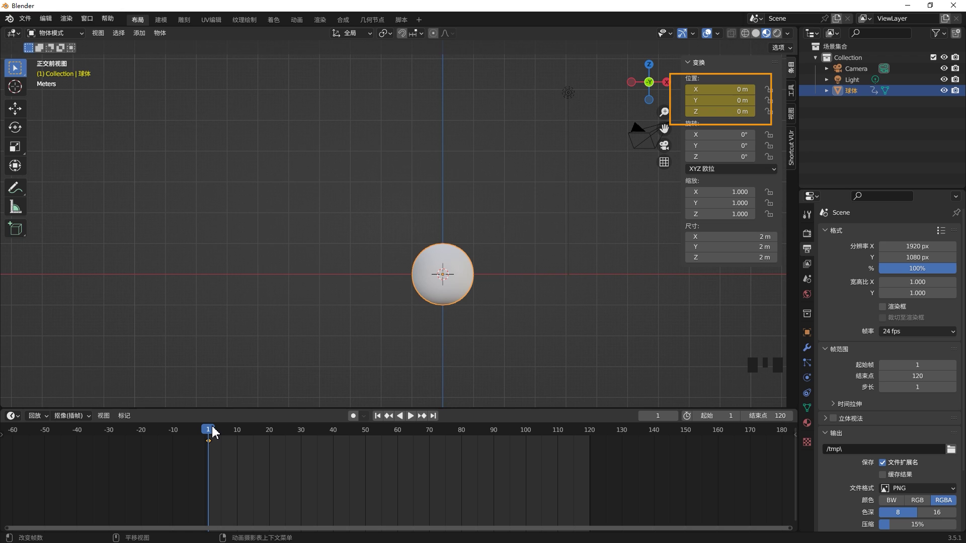
- Go to frame 24 and select the sphere
left_click_drag(214, 431, 262, 456)
scroll("up", 3)
left_click_drag(307, 435, 423, 321)
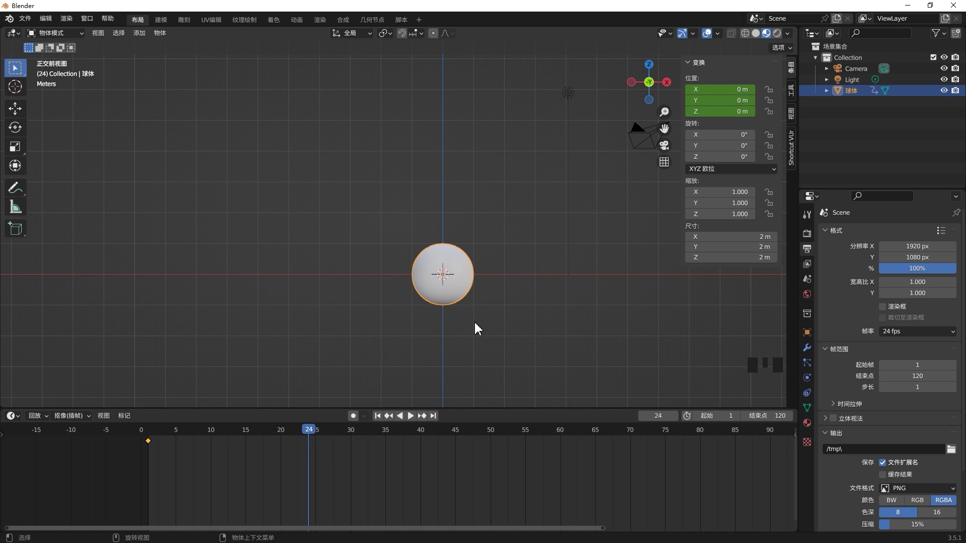
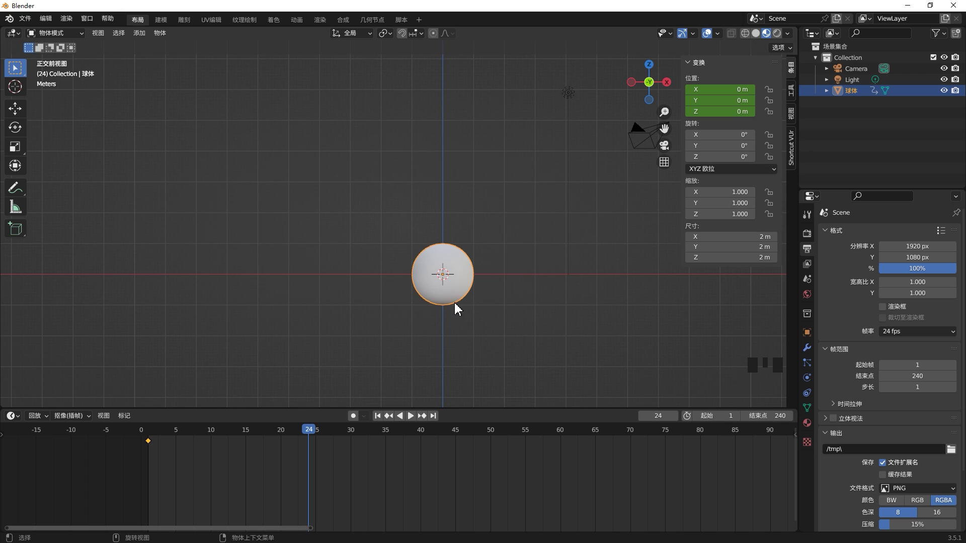
left_click(455, 291)
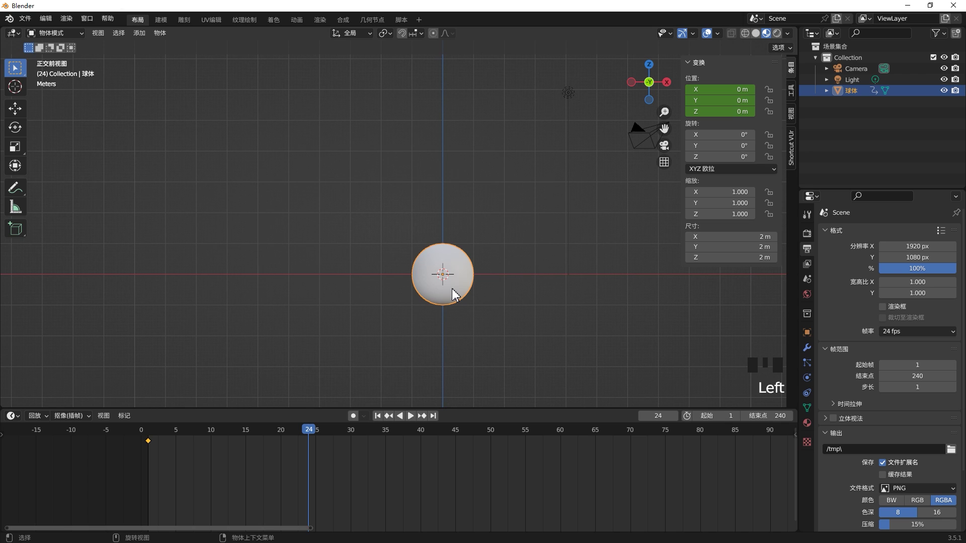
- Move the sphere about 10 m left along X, key its location at frame 24 and play back
key("g")
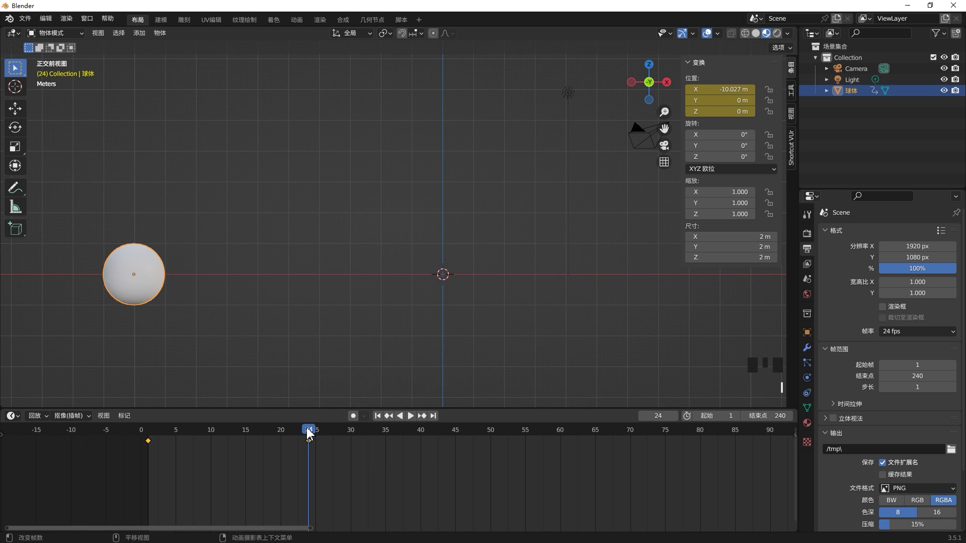
left_click_drag(292, 442, 379, 367)
key("space")
key("space")
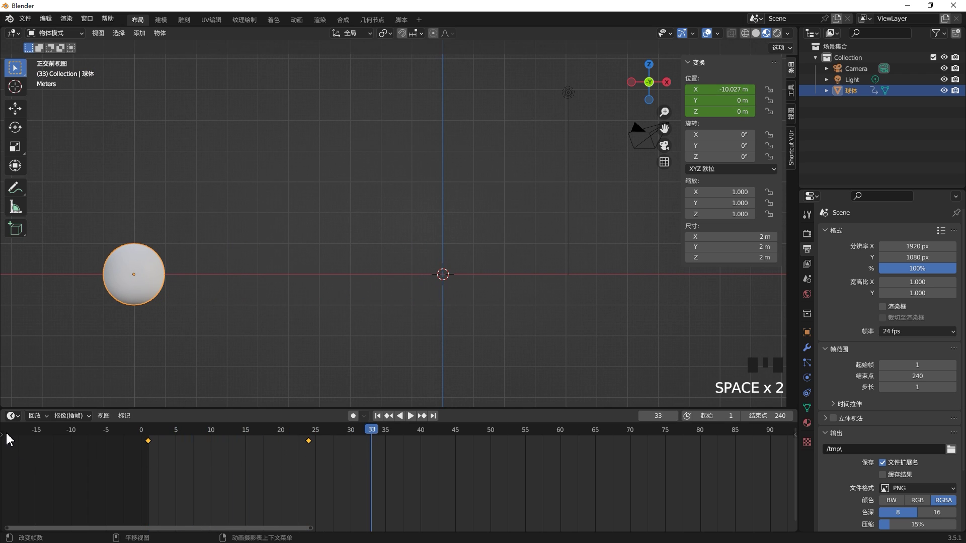
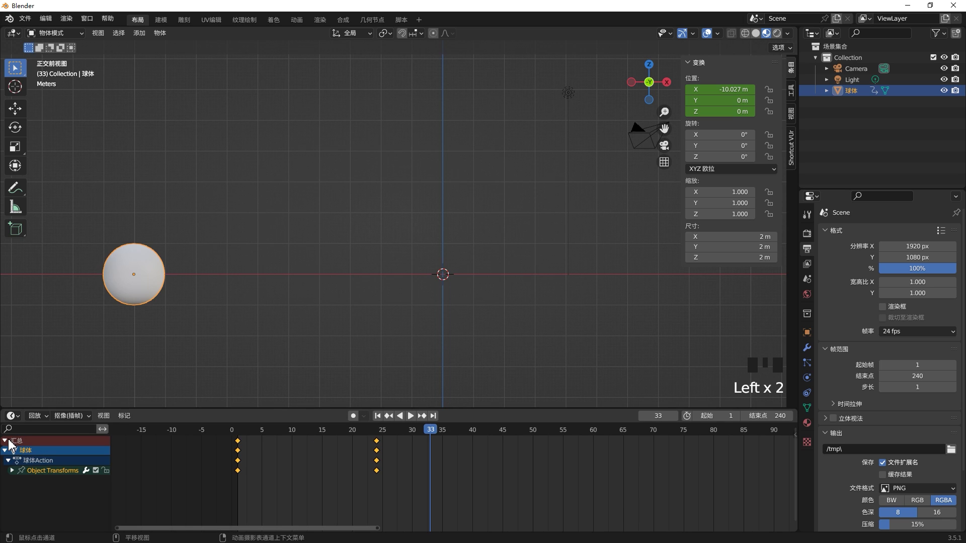
- Rename the sphere to aaa and expand its X, Y and Z location channels
left_click(31, 454)
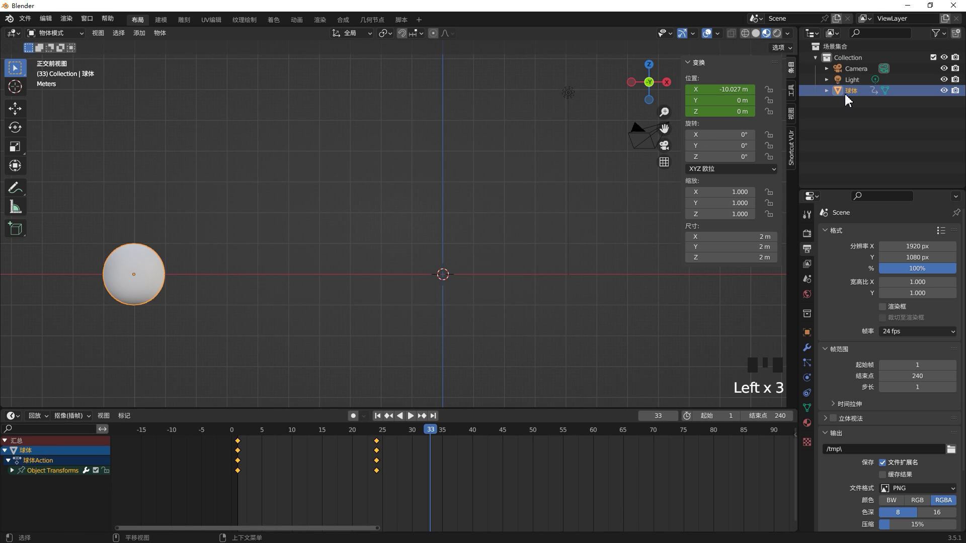
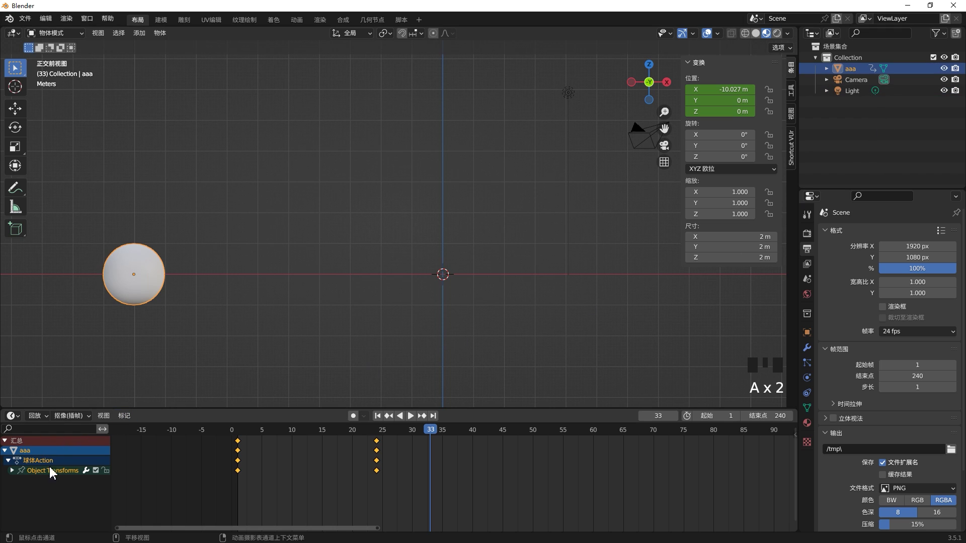
left_click(13, 468)
left_click(16, 471)
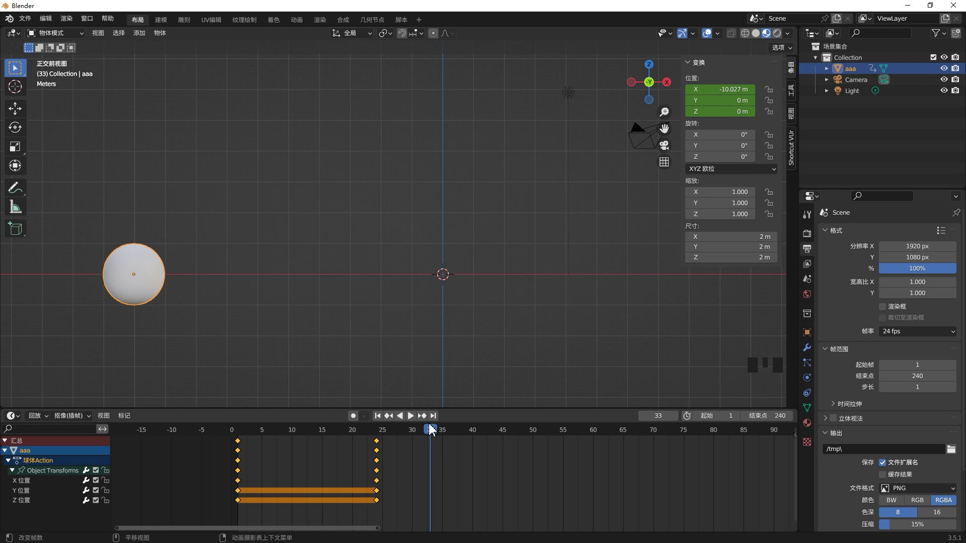
- Scrub the timeline to preview the leftward motion and check the frame-1 keyframes
left_click_drag(426, 432, 278, 479)
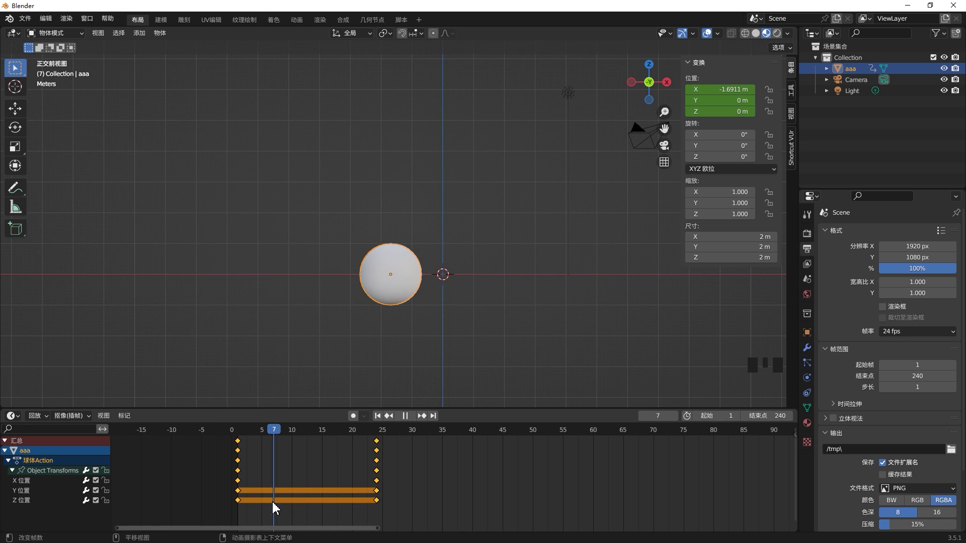
left_click(246, 485)
key("g")
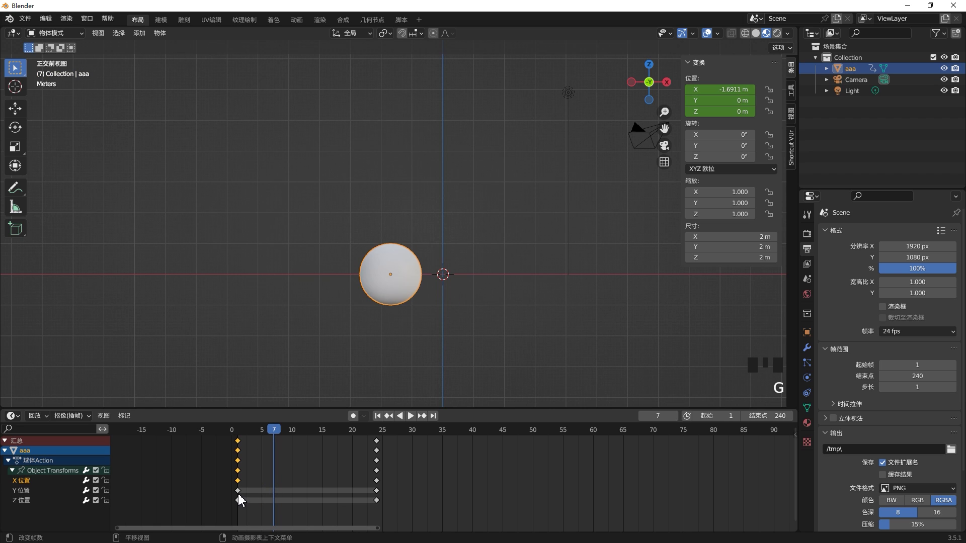
left_click(233, 493)
key("g")
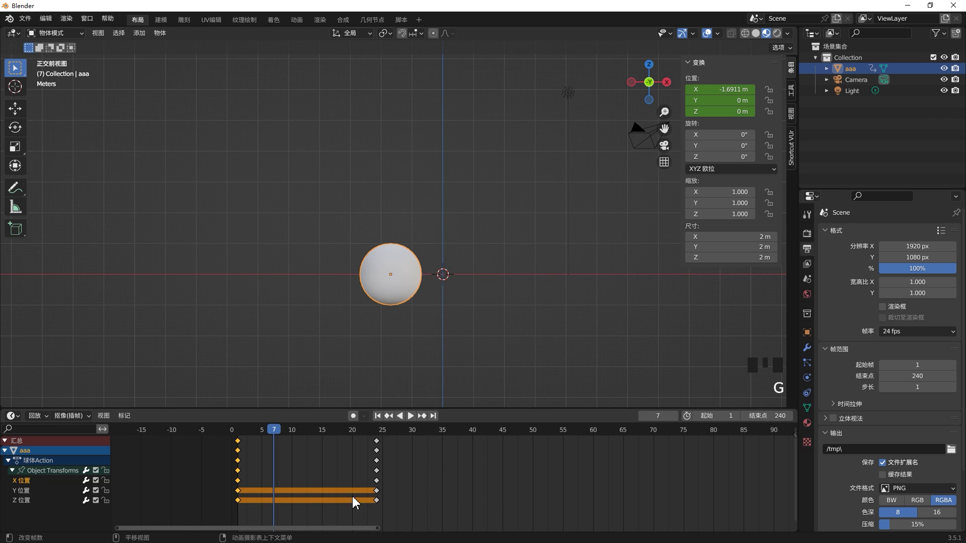
left_click(227, 432)
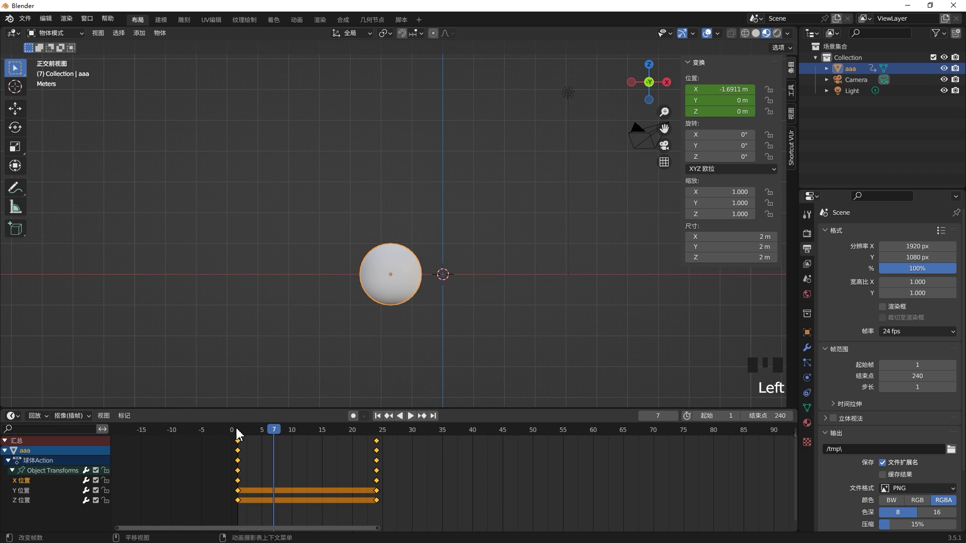
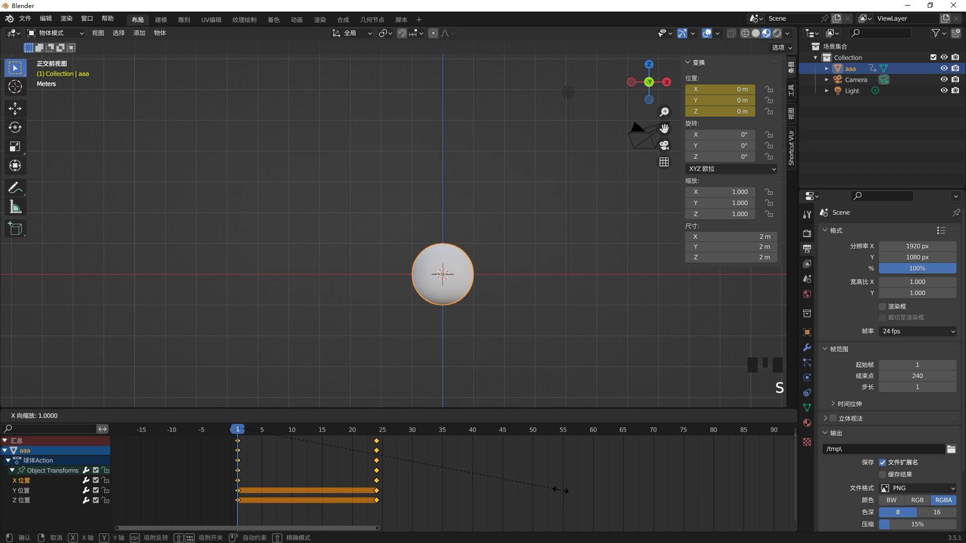
- Add a frame-48 location key back at the origin and collapse the aaa object and action channels
left_click(453, 516)
left_click(253, 514)
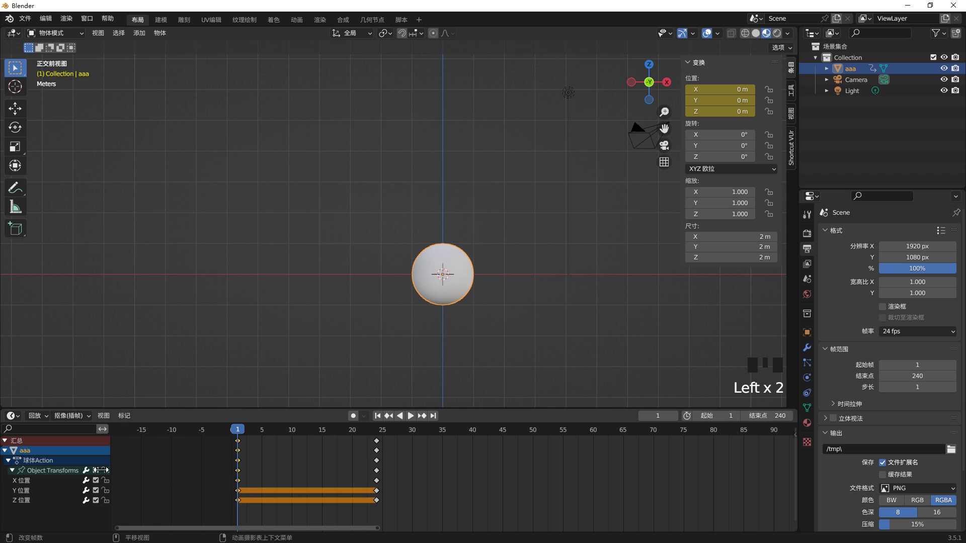
left_click(14, 472)
left_click(66, 474)
left_click(280, 474)
left_click(241, 473)
left_click(8, 462)
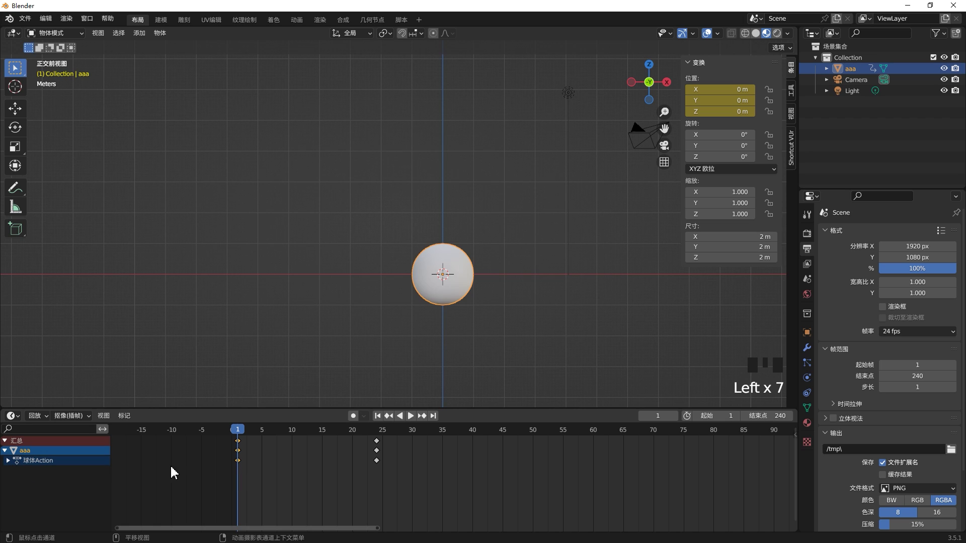
left_click(239, 462)
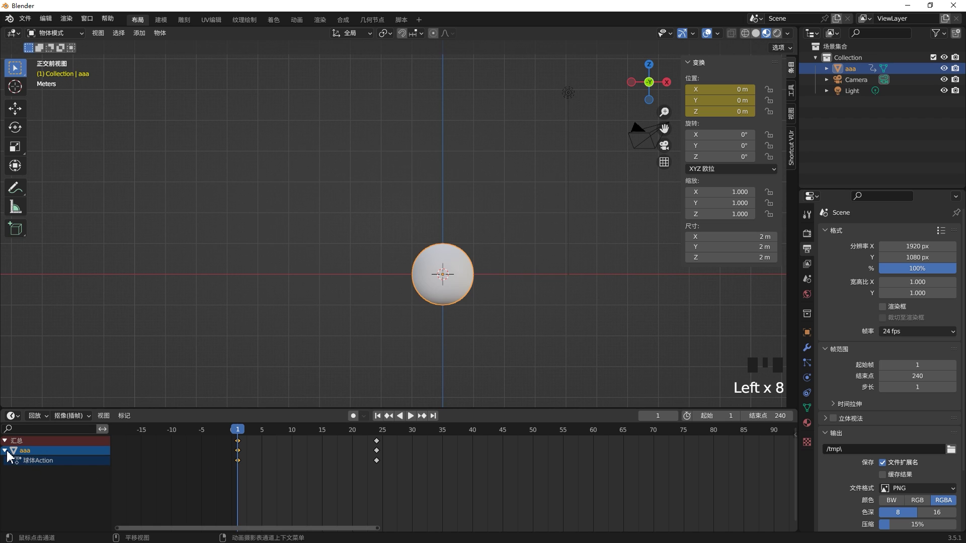
left_click(8, 452)
left_click(242, 451)
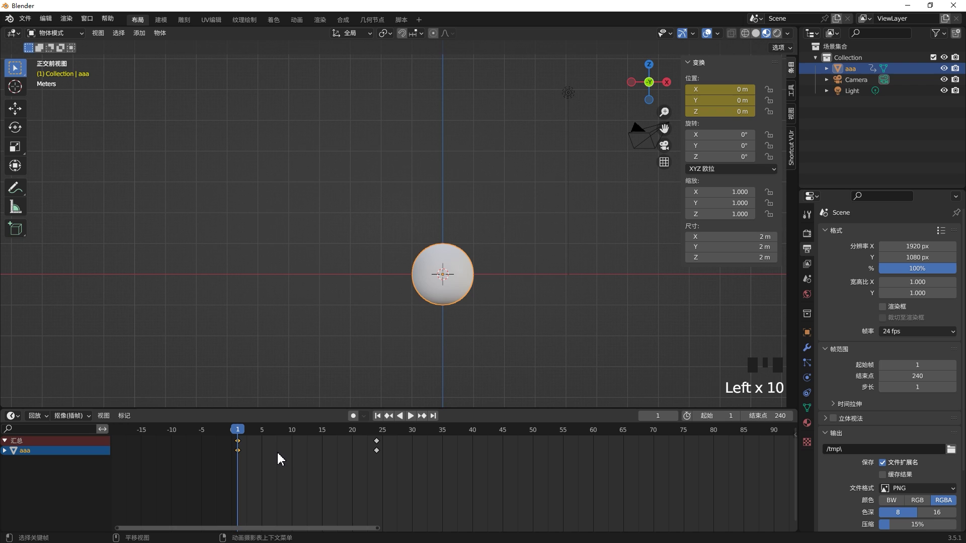
- Try shifting the selected keyframes later, play it back, then undo the change
key("ctrl+d")
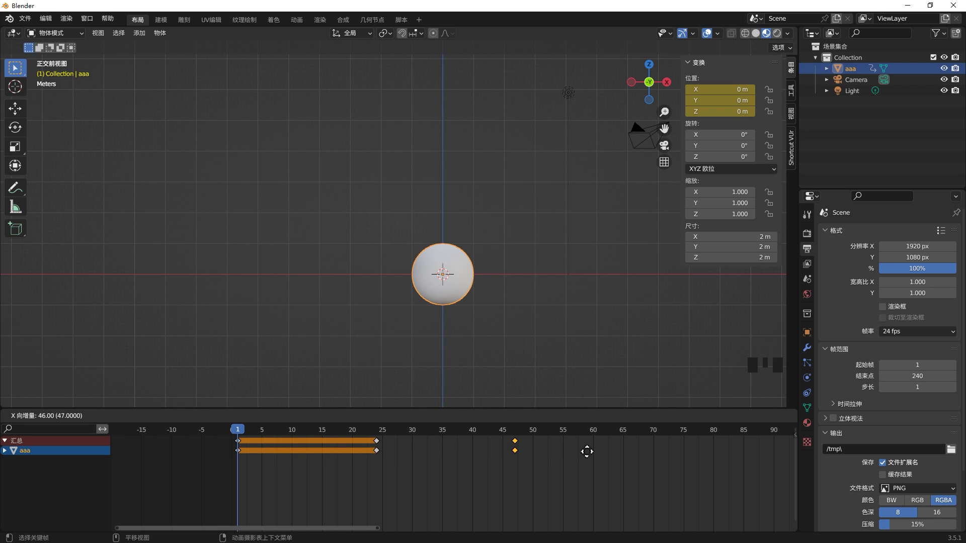
key("space")
key("space")
left_click(297, 441)
key("space")
key("space")
left_click_drag(7, 453, 22, 464)
left_click_drag(19, 474, 126, 481)
key("ctrl+z")
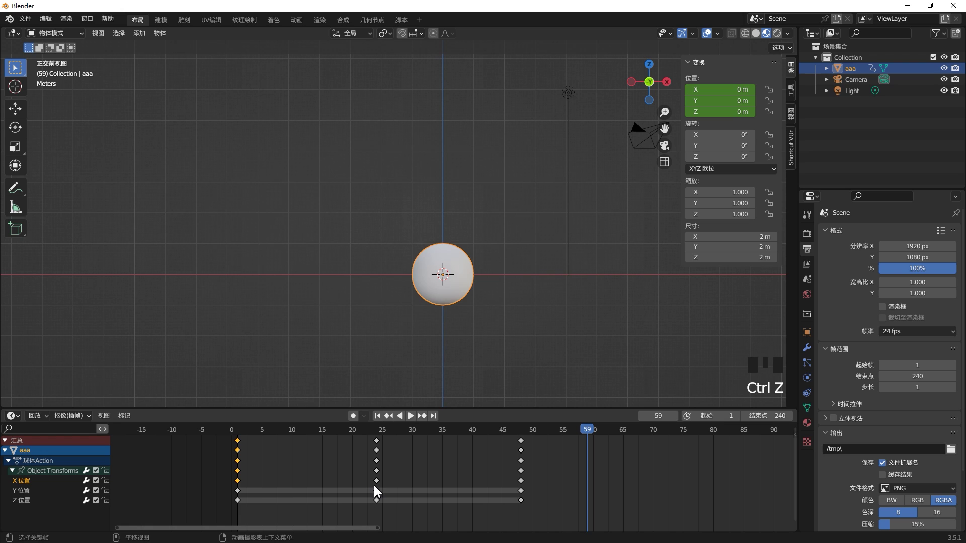
- Duplicate the frame 24–48 keys to frame 70 as a trial, play back, then delete the copies and return to frame 1
left_click(378, 485)
key("shift+d")
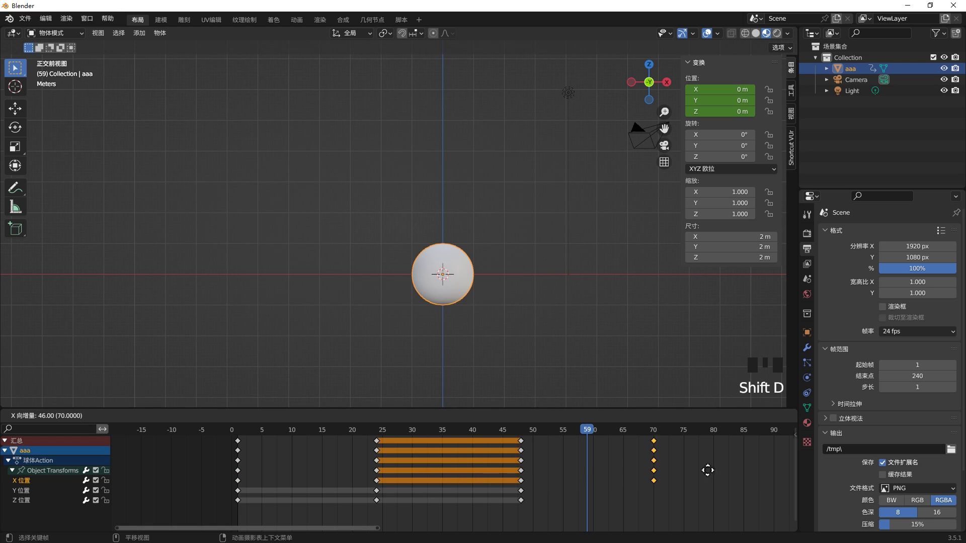
left_click(333, 437)
key("space")
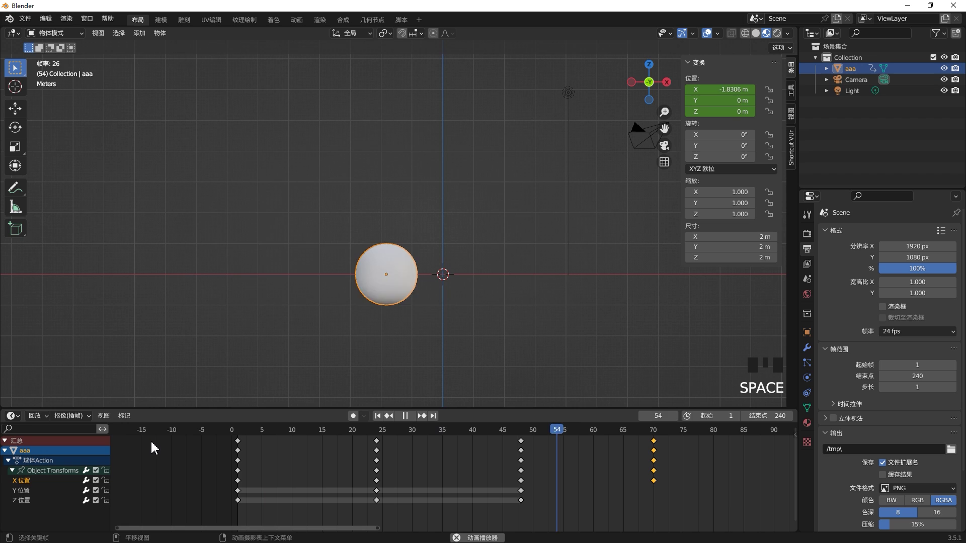
left_click(642, 429)
key("x")
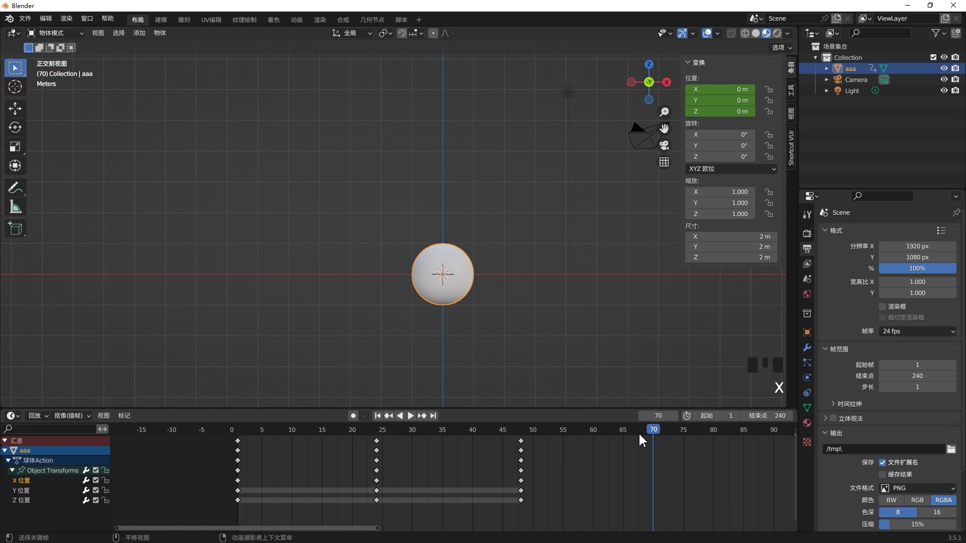
left_click_drag(656, 429, 295, 492)
key("space")
key("space")
left_click_drag(528, 432, 379, 433)
key("ctrl+z")
- Key the scale at frames 1 and 24, duplicate the frame-1 scale keys to frame 48 and play back
left_click_drag(340, 449, 436, 301)
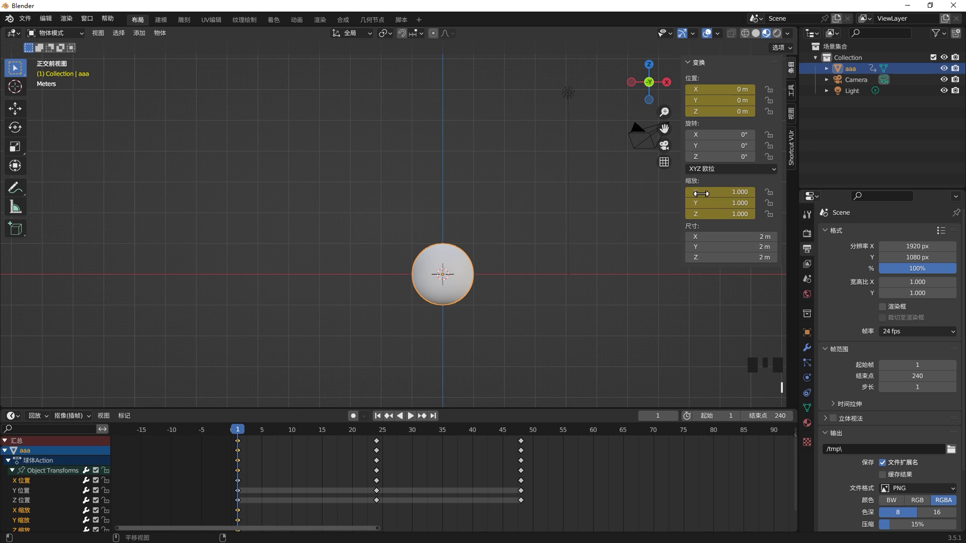
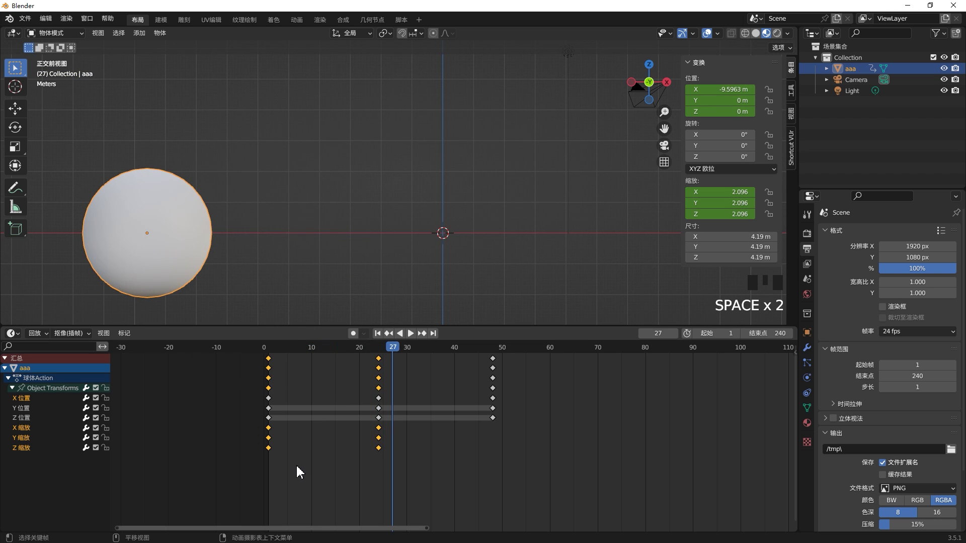
left_click(273, 437)
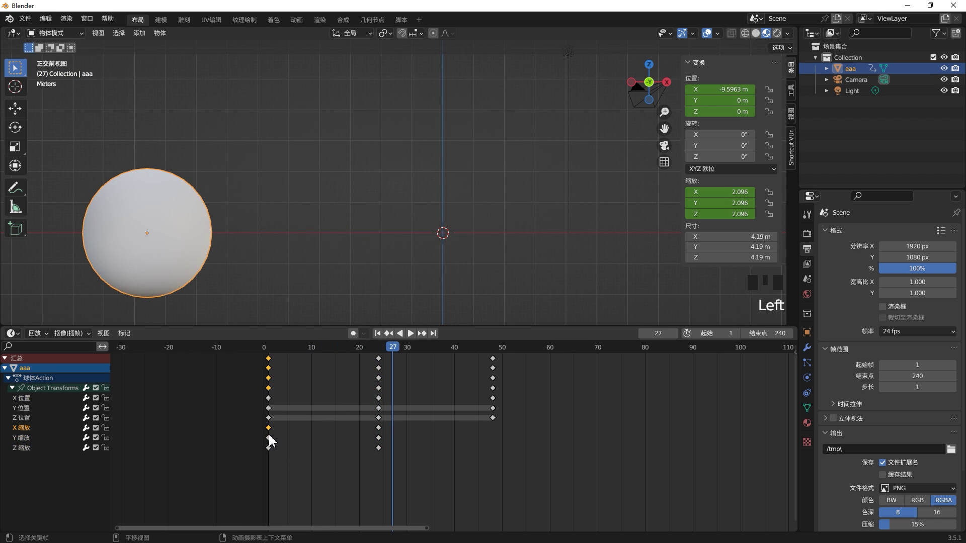
left_click(274, 445)
left_click(274, 451)
key("shift+d")
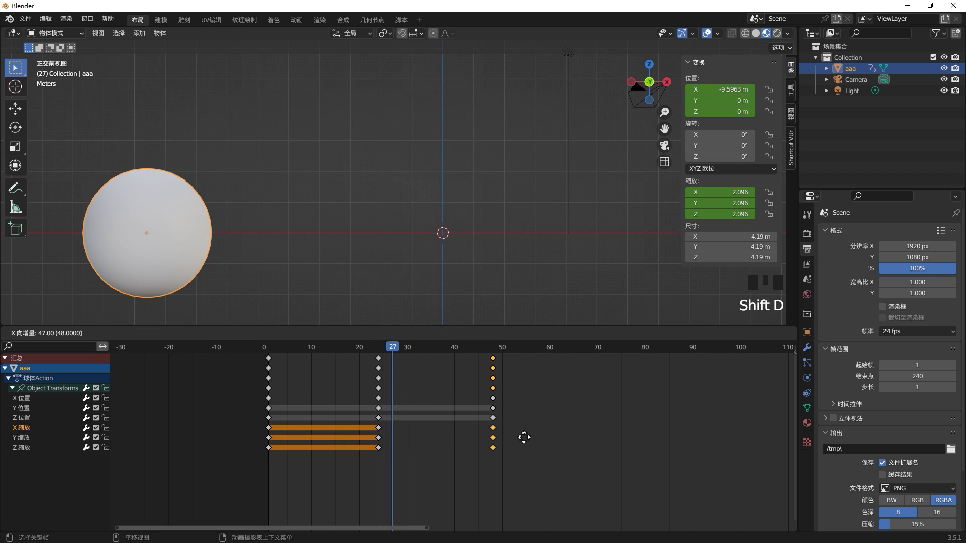
left_click_drag(338, 357, 270, 365)
key("space")
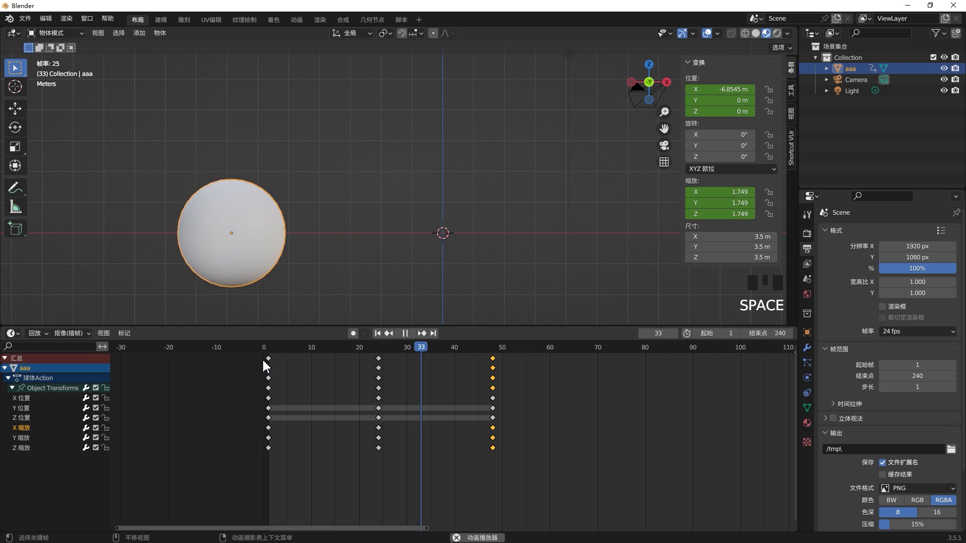
key("space")
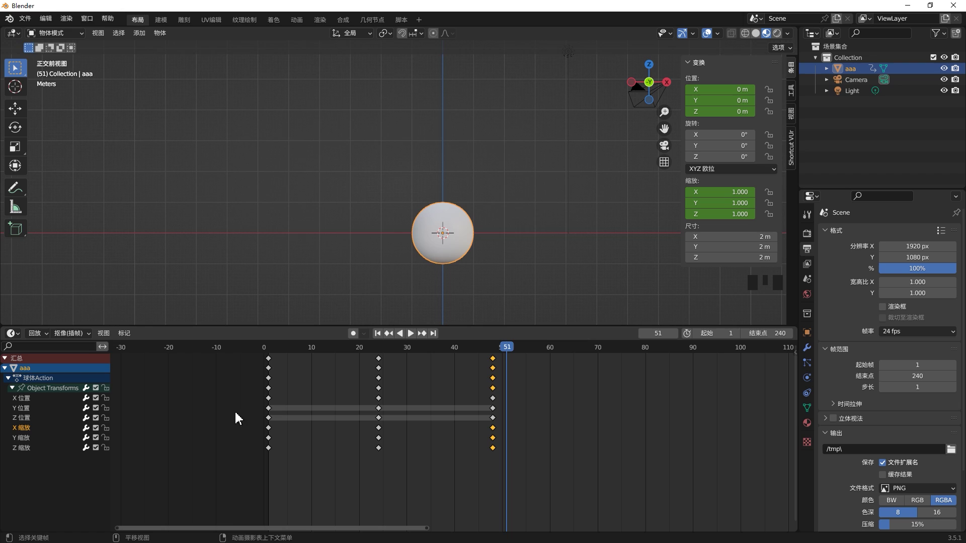
- Bring up the sphere's Material Properties with its Base Color field
left_click_drag(461, 370, 811, 430)
left_click(810, 431)
left_click_drag(897, 284, 906, 396)
- Keyframe the white Base Color at frame 1 and expand the material channels in the dope sheet
left_click(906, 397)
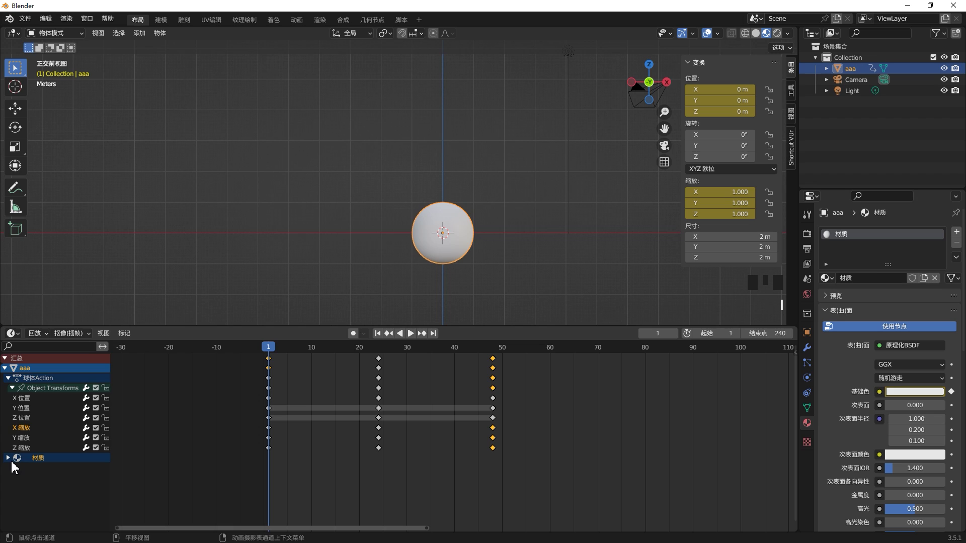
left_click(10, 461)
left_click(12, 468)
left_click(15, 471)
left_click(9, 462)
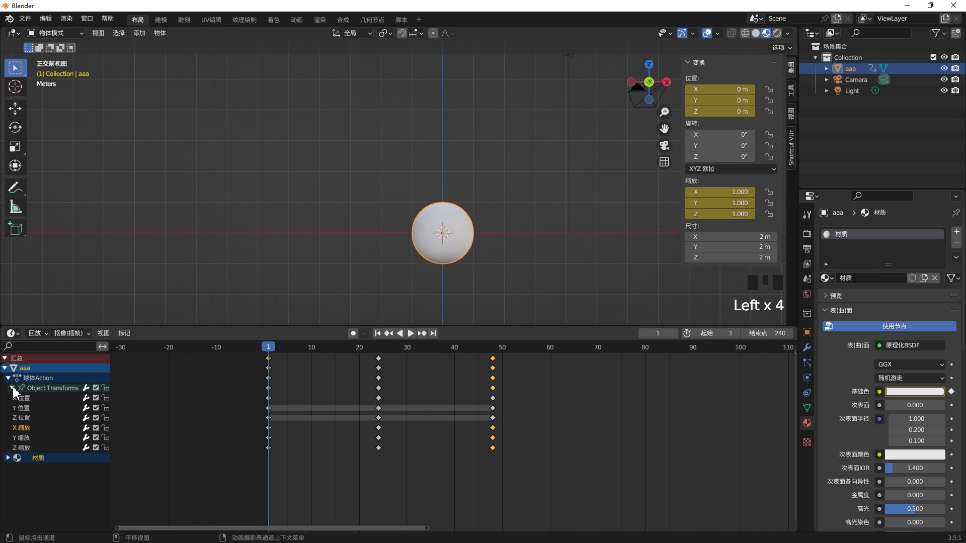
left_click(13, 389)
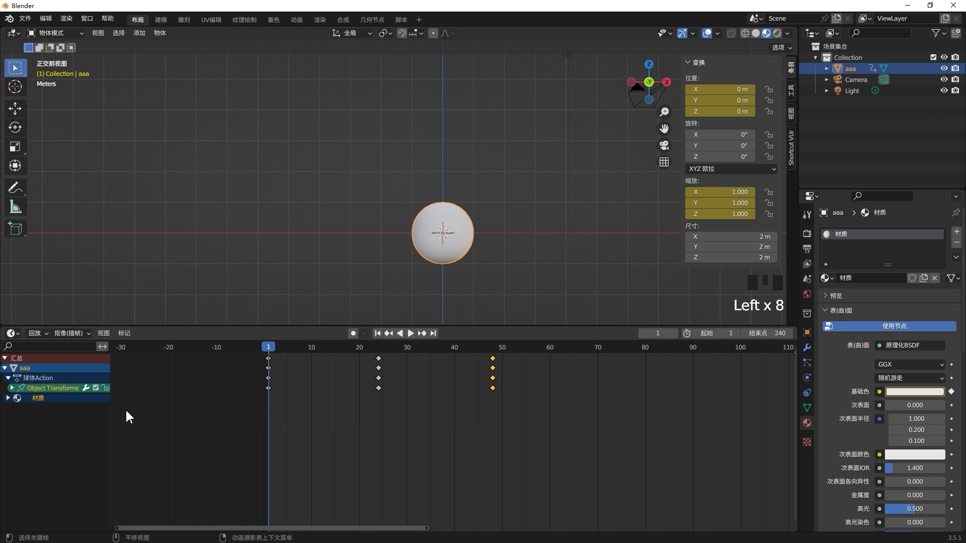
left_click(8, 400)
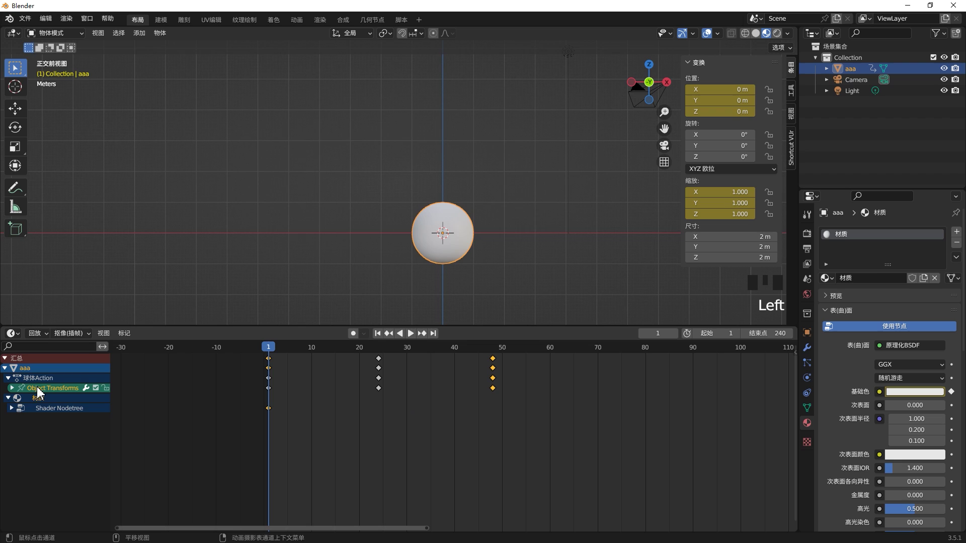
left_click(48, 412)
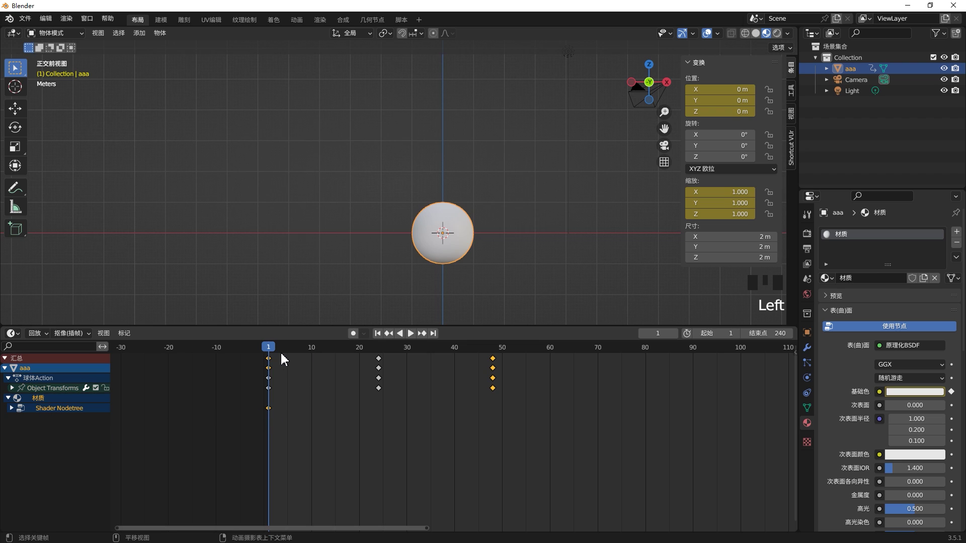
- Set the base colour red, key it at frame 24 and play back
left_click_drag(280, 352, 910, 392)
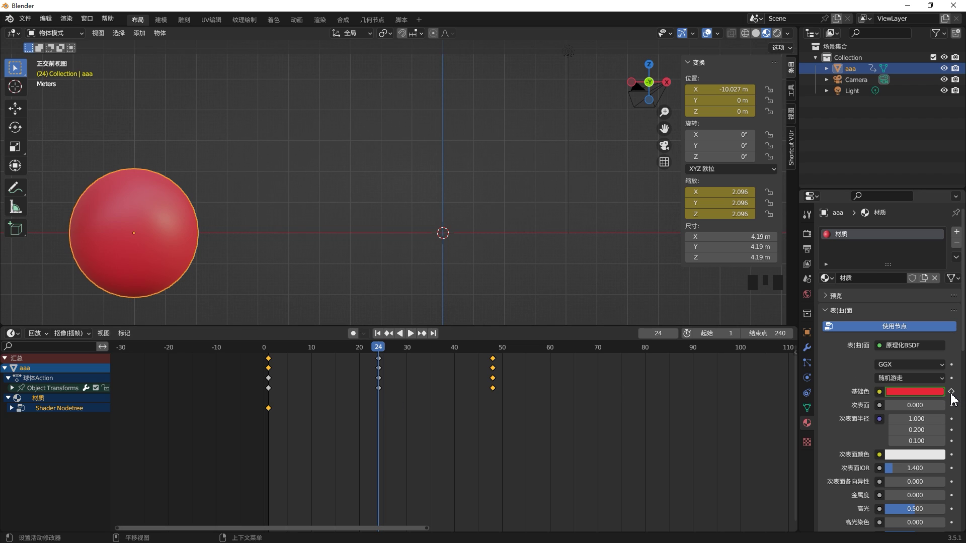
left_click(954, 395)
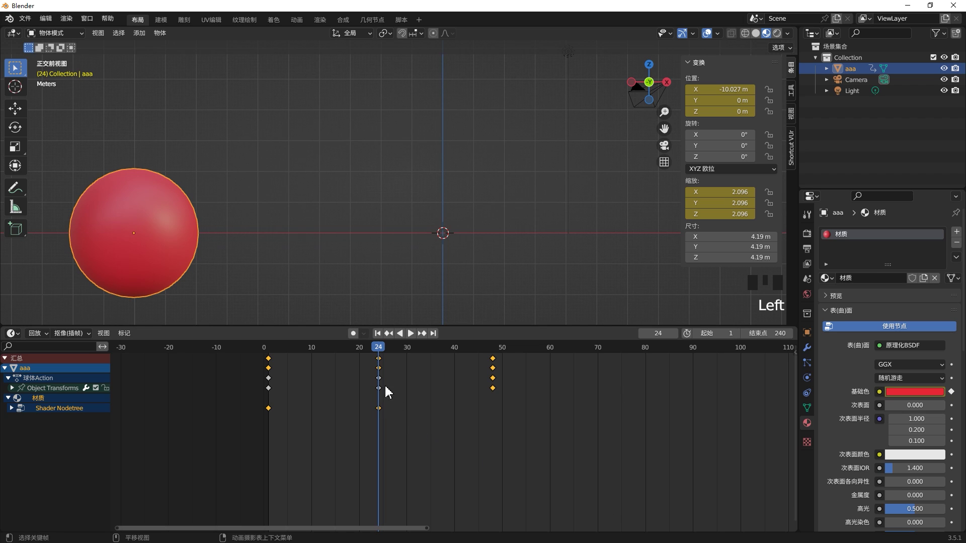
left_click_drag(381, 353, 236, 366)
key("space")
key("space")
- Set the base colour yellow, key it at frame 48 and play the full colour change
left_click_drag(400, 350, 903, 396)
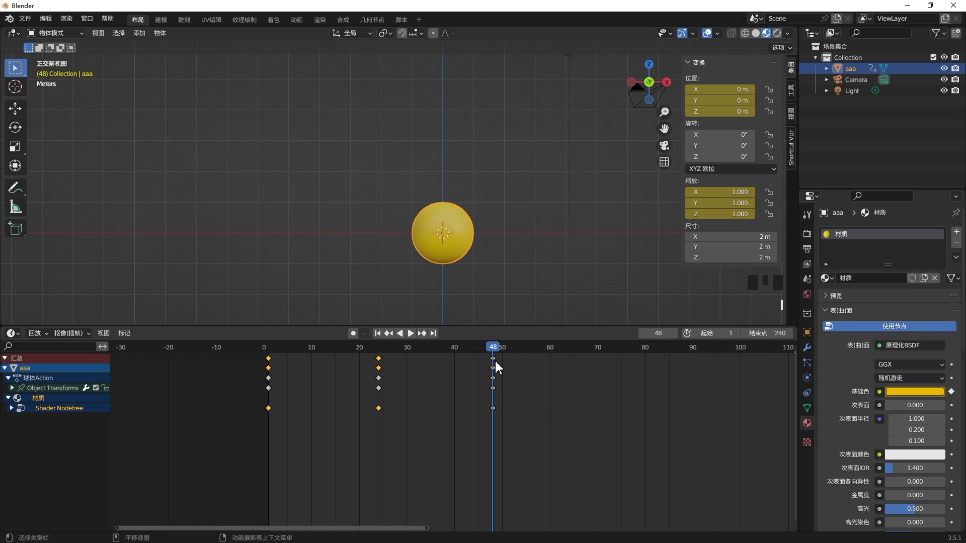
left_click_drag(484, 339, 428, 355)
left_click_drag(497, 347, 272, 387)
key("space")
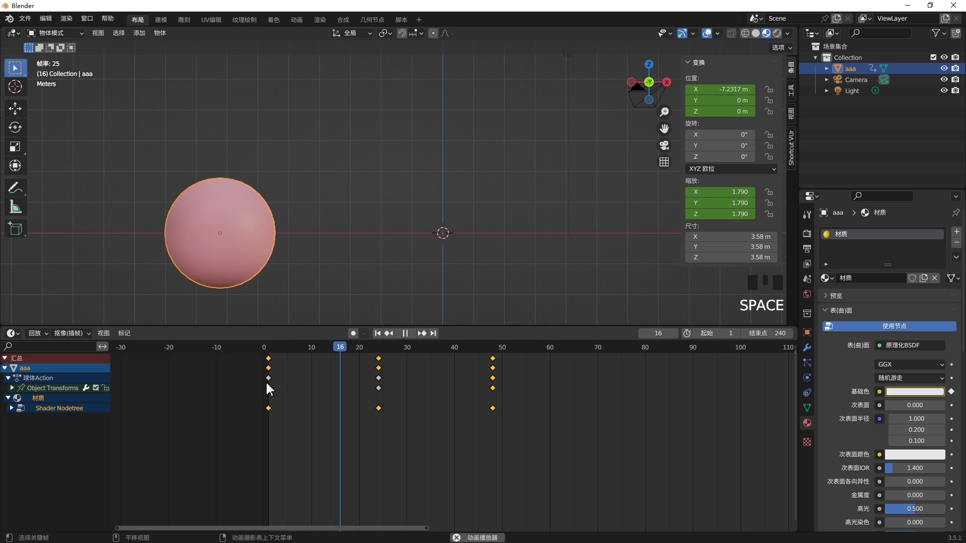
key("space")
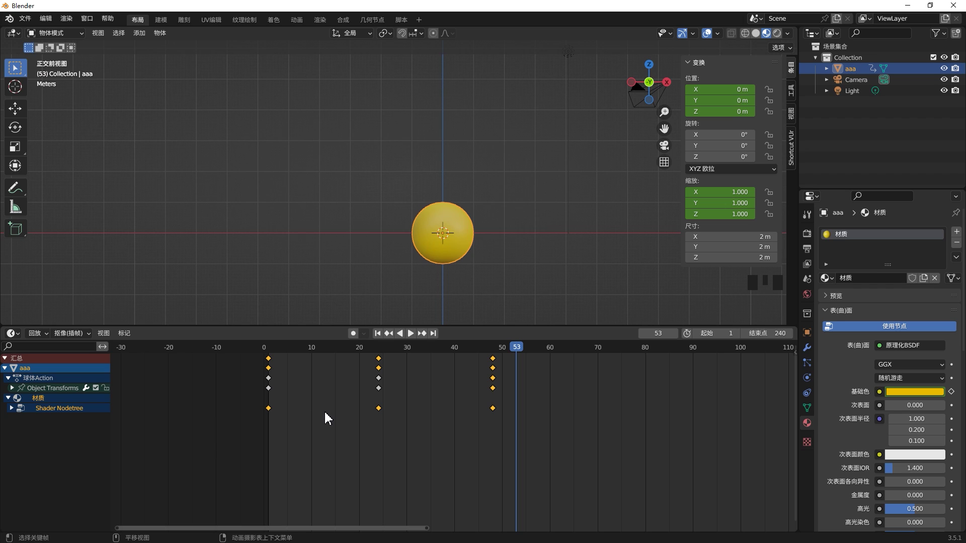
- Zoom out the timeline and bring up the animation area's editor-type list, keeping the Dope Sheet
left_click(504, 425)
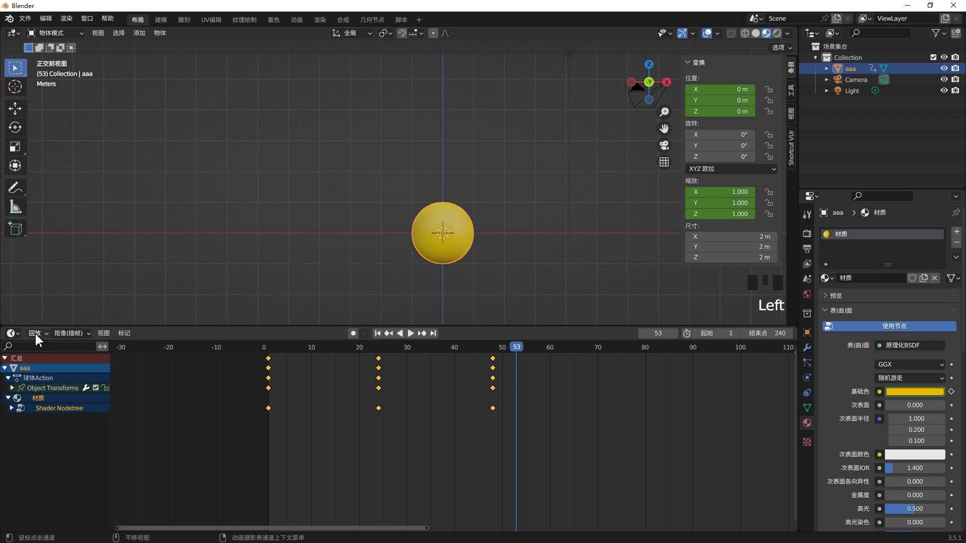
left_click_drag(16, 339, 151, 416)
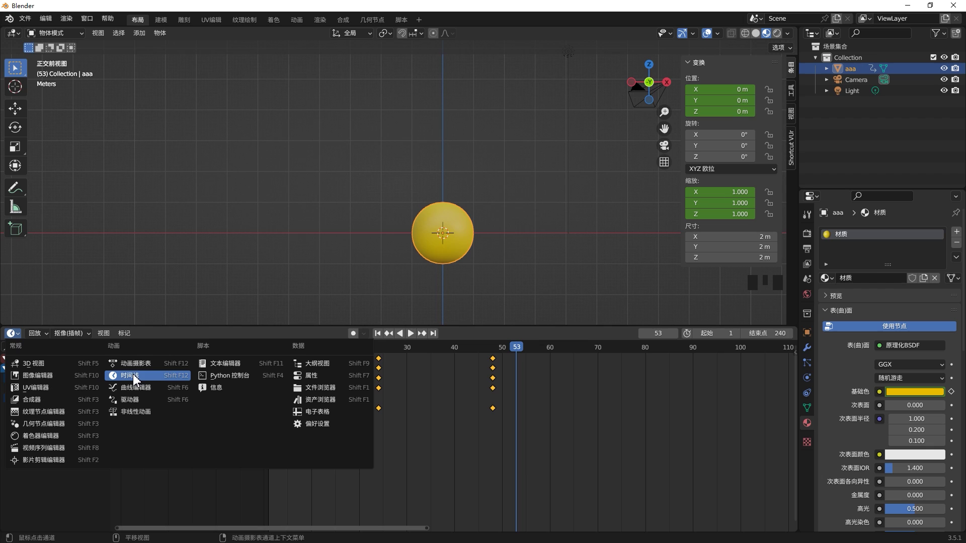
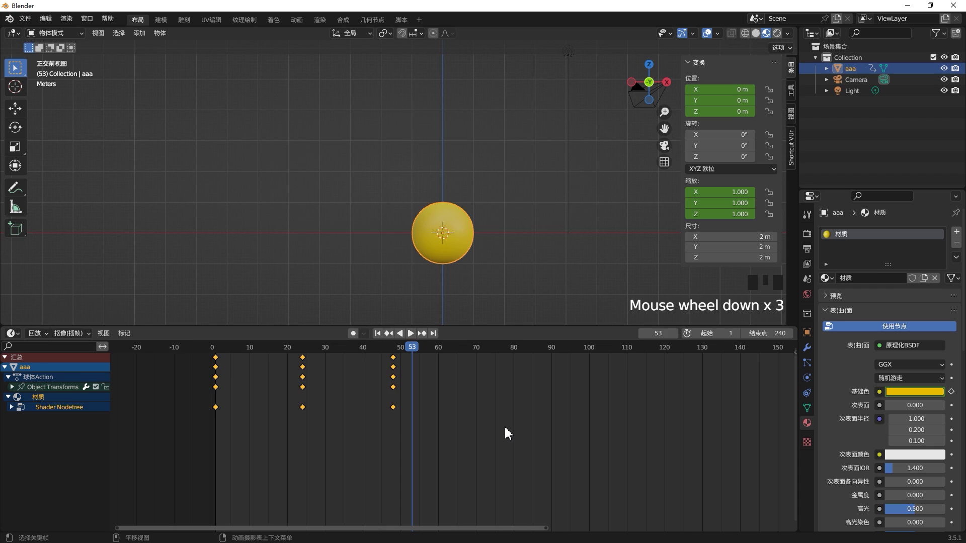
- Expand Object Transforms and delete the unchanging Y and Z Location channels
left_click(16, 392)
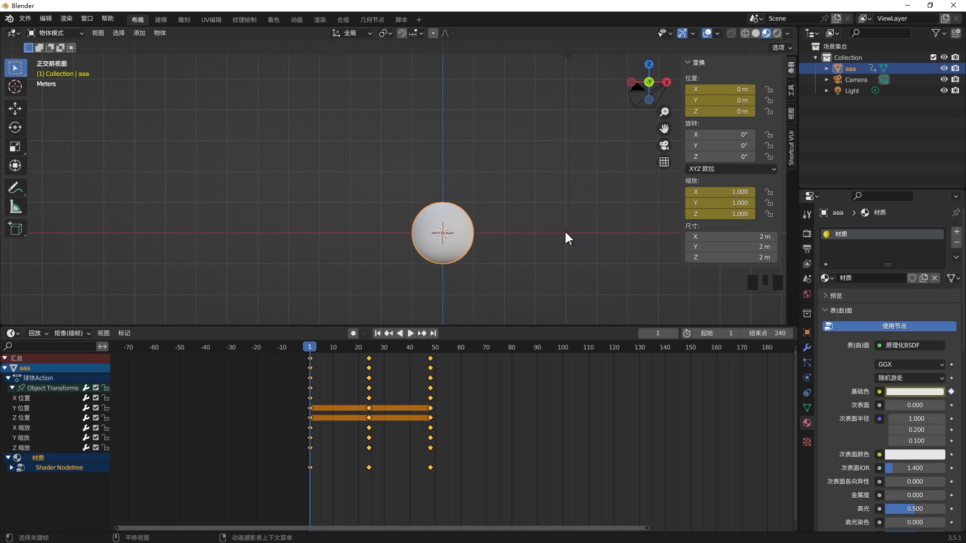
left_click_drag(315, 348, 26, 400)
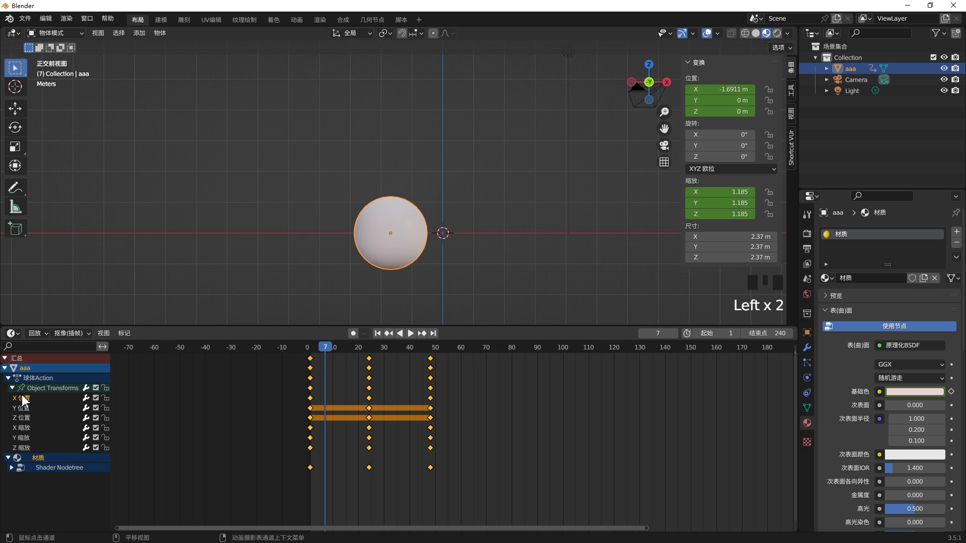
left_click(29, 415)
key("x")
left_click(28, 414)
key("x")
- Enable Auto Keying, test a move and undo it, then scrub back to frame 48
left_click_drag(322, 352, 89, 477)
double_click(13, 450)
left_click_drag(344, 355, 30, 414)
left_click_drag(336, 352, 329, 280)
left_click_drag(390, 338, 407, 344)
left_click_drag(434, 349, 380, 322)
left_click(448, 250)
key("g")
key("ctrl+z")
left_click_drag(461, 352, 407, 388)
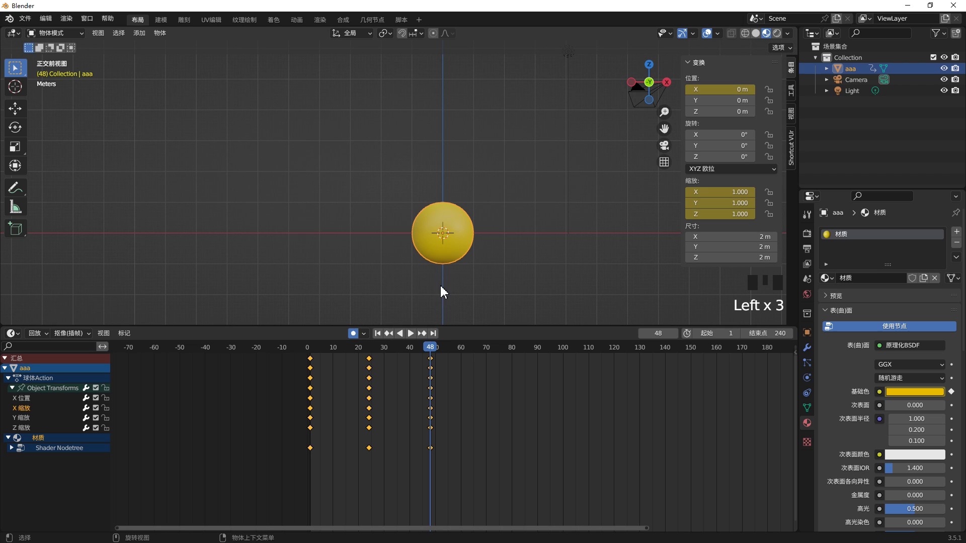
- Move the sphere up and right at frame 86, turn it blue and keyframe that state
left_click(449, 256)
left_click_drag(438, 352, 446, 255)
key("g")
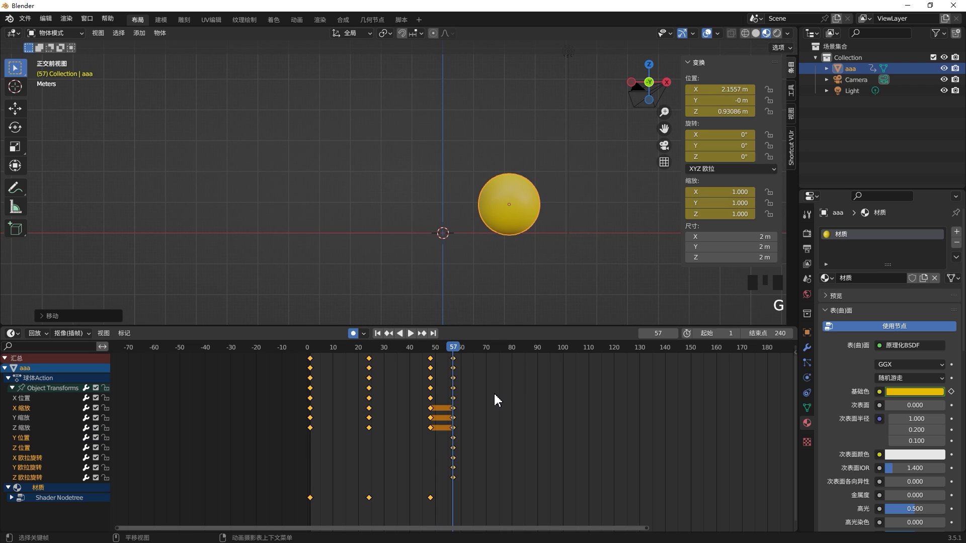
left_click_drag(462, 348, 536, 229)
key("g")
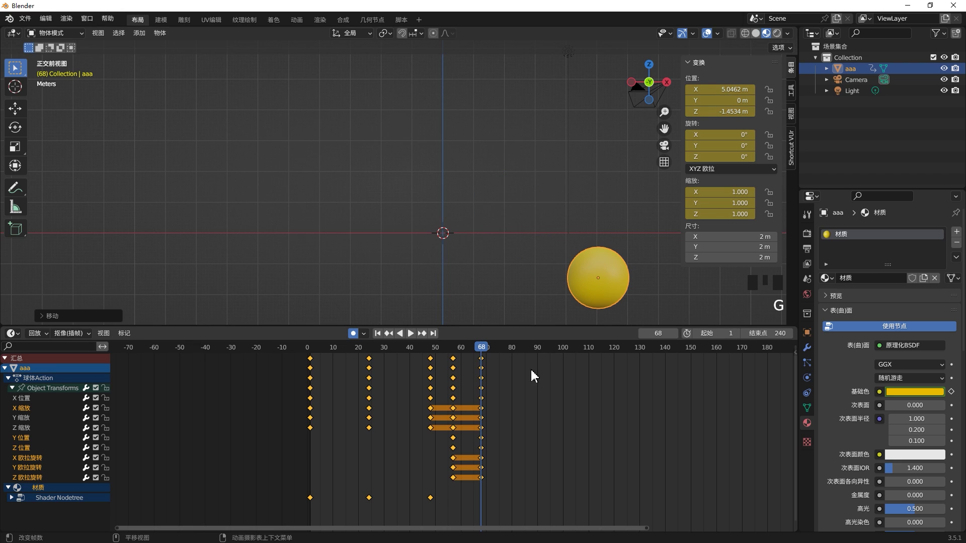
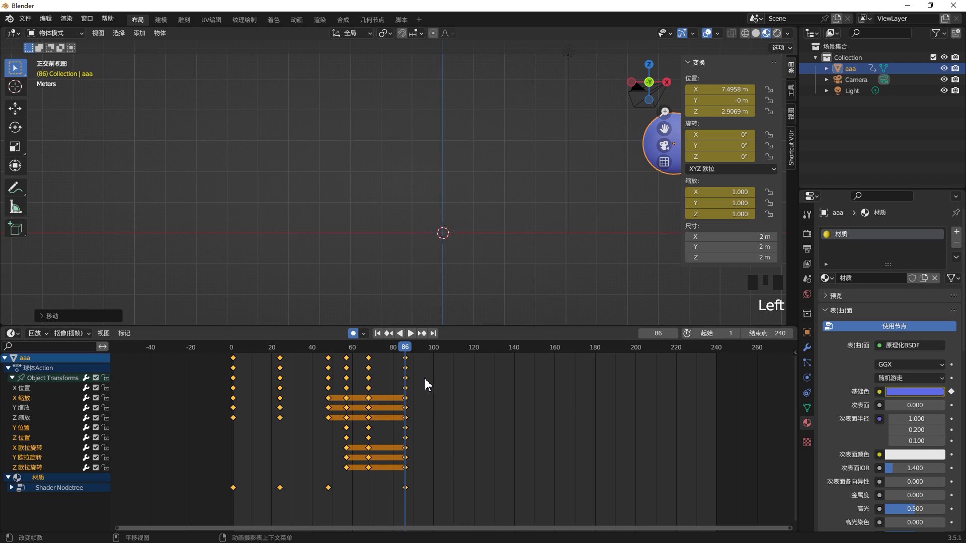
- Keyframe the sphere far to the left and shift those keys to around frame 100
left_click(412, 350)
key("g")
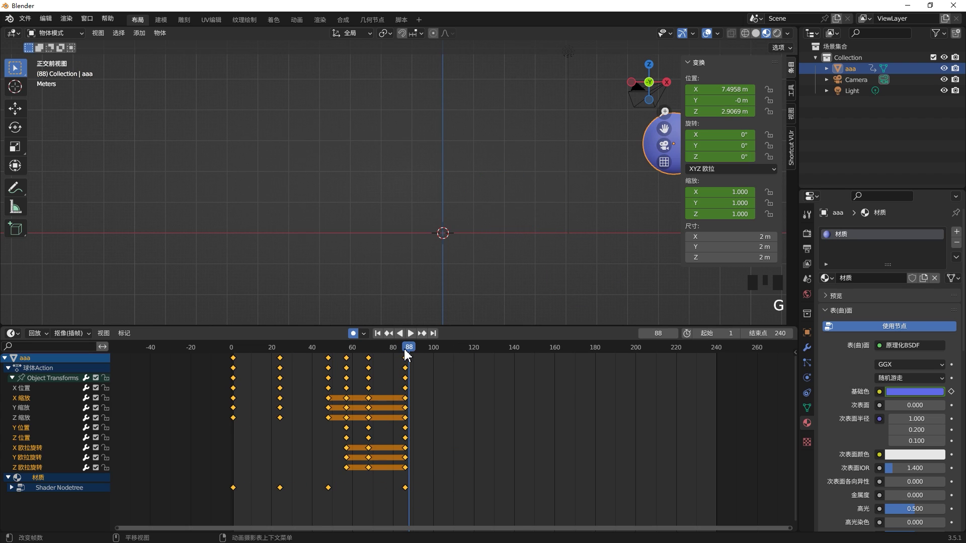
left_click(464, 381)
left_click(657, 153)
key("g")
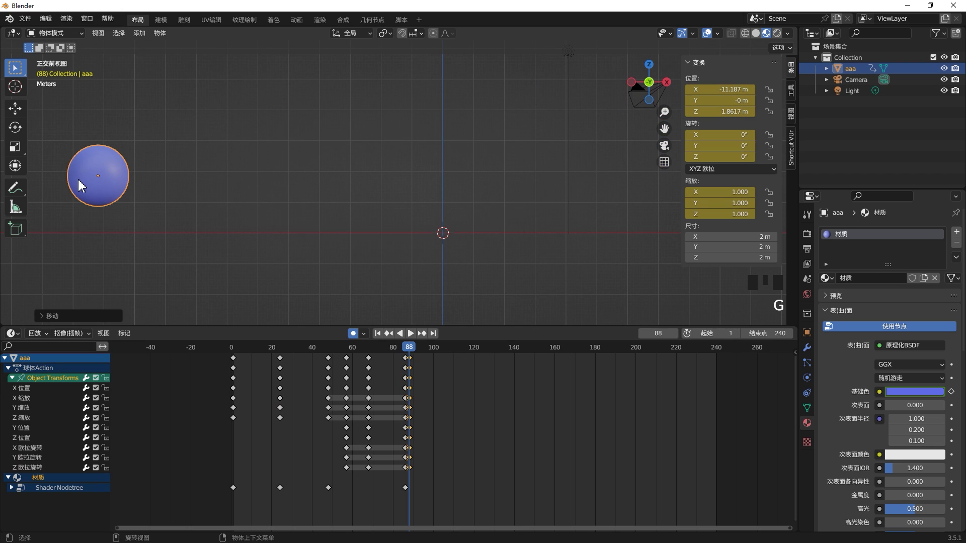
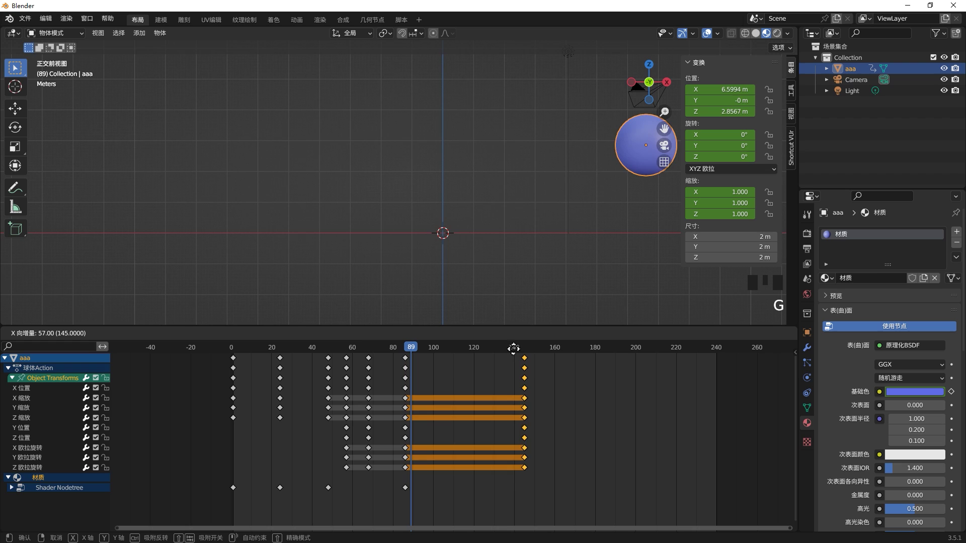
left_click(419, 349)
key("g")
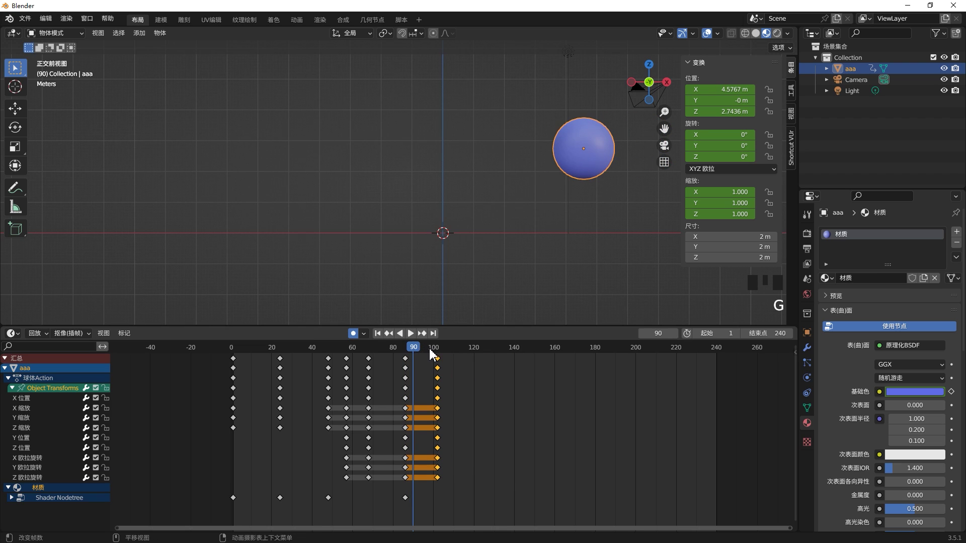
- At frame 128 keyframe the sphere in a new spot with its colour turned pink
left_click_drag(422, 349, 115, 186)
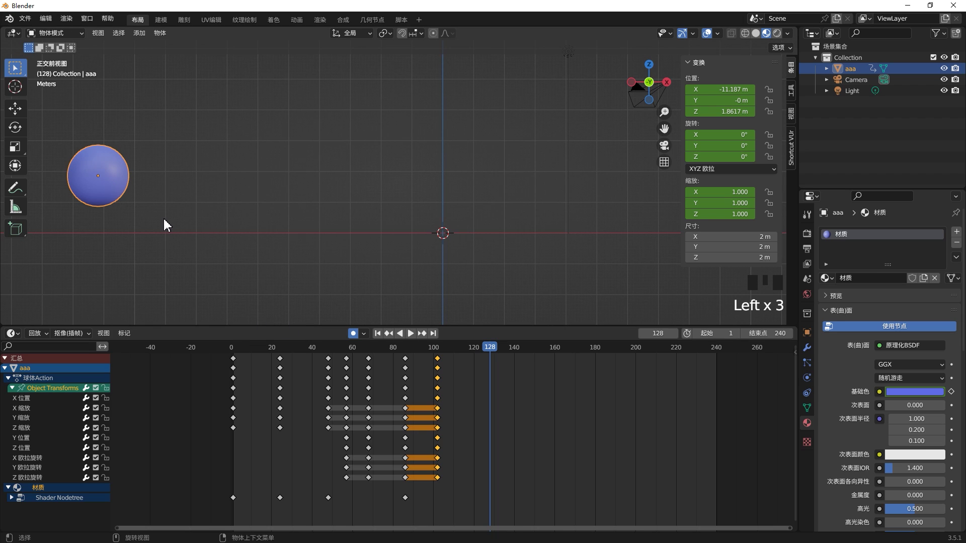
key("g")
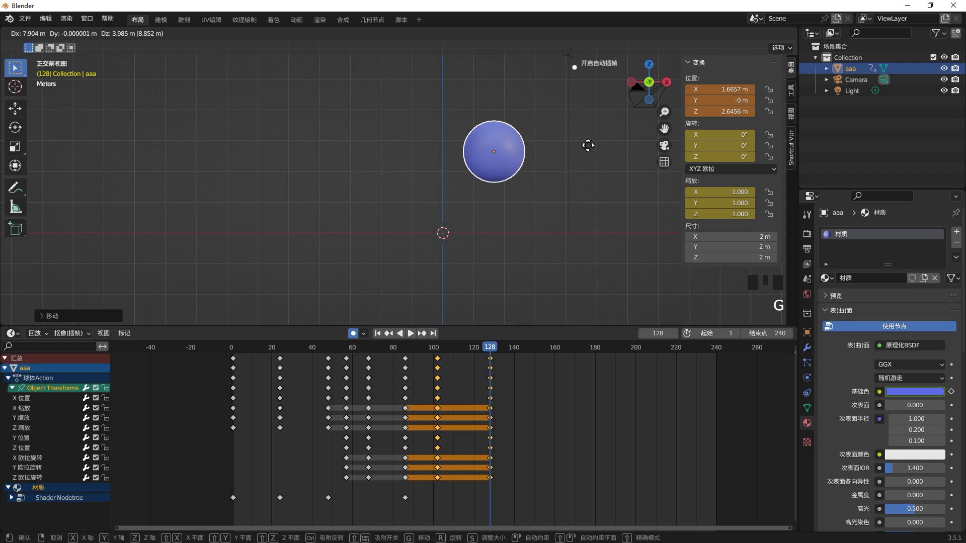
left_click(922, 397)
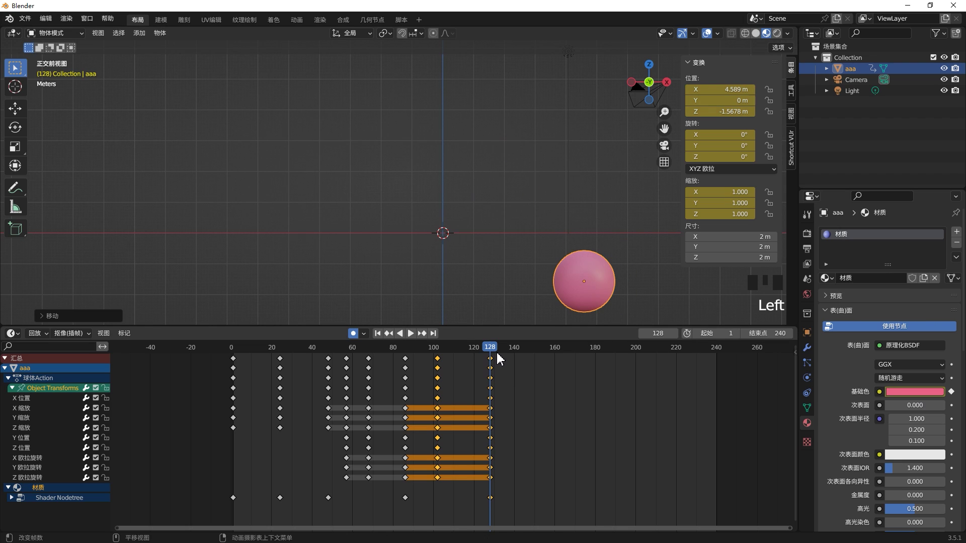
left_click(498, 350)
key("g")
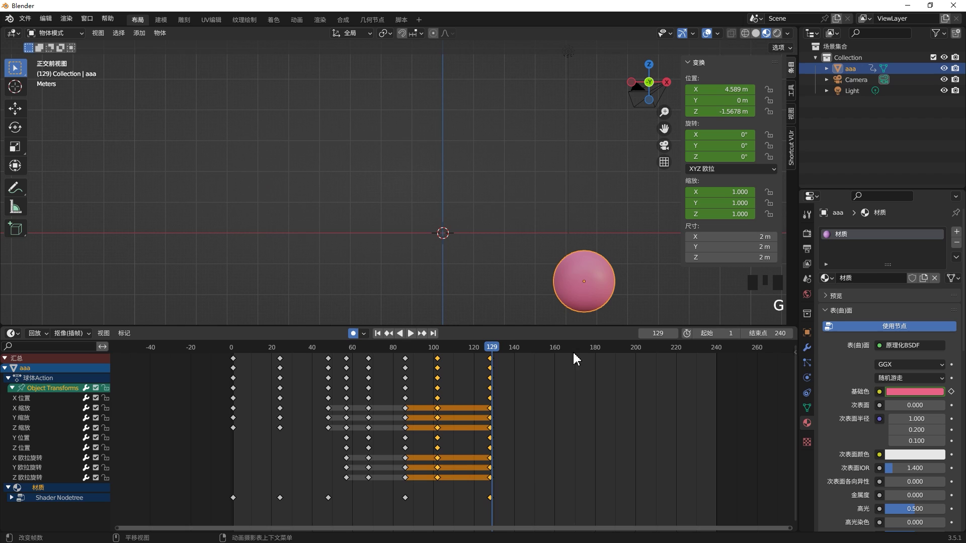
- At frame 162 keyframe the sphere in the upper right with a green colour
left_click(613, 424)
left_click_drag(502, 350, 589, 306)
key("g")
left_click(929, 401)
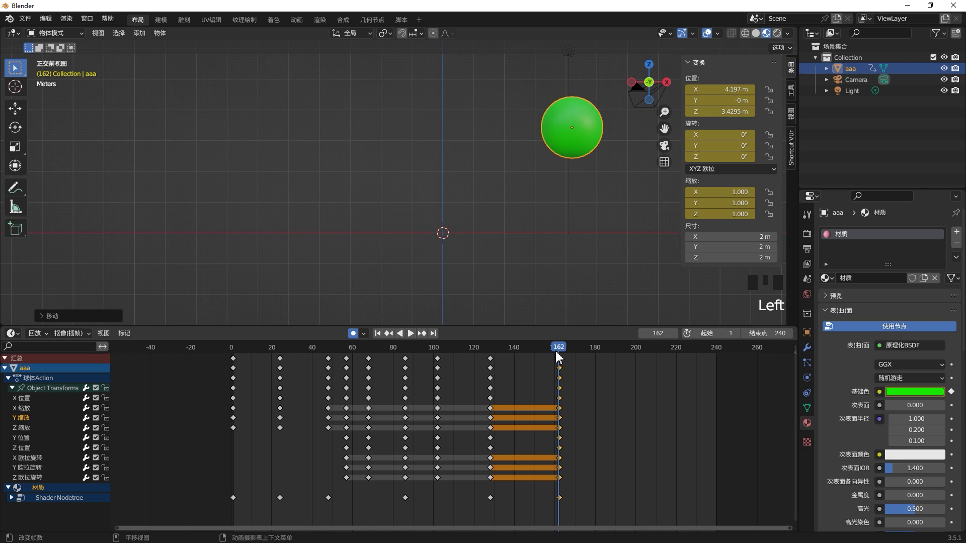
left_click_drag(558, 350, 366, 334)
- Preview the animation, then clear the sphere's existing keyframes
key("space")
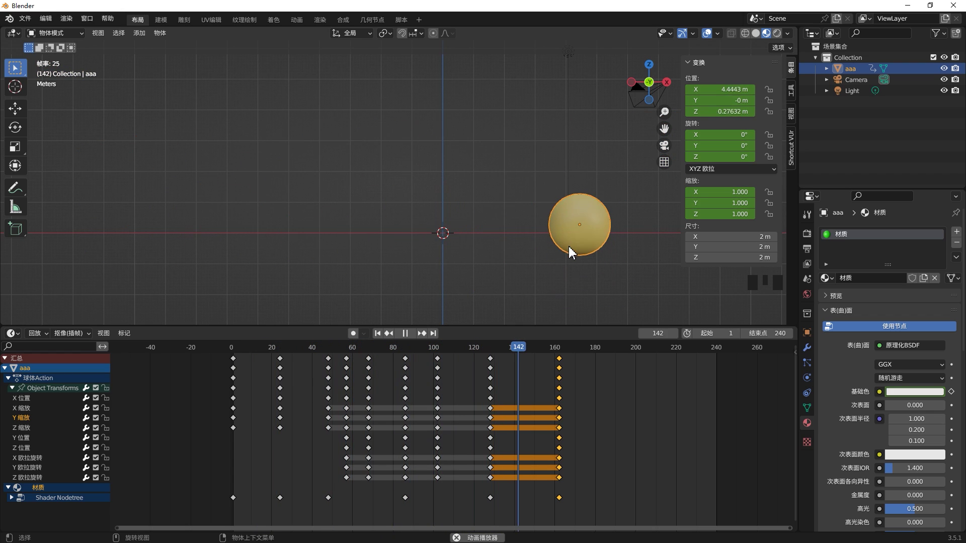
key("space")
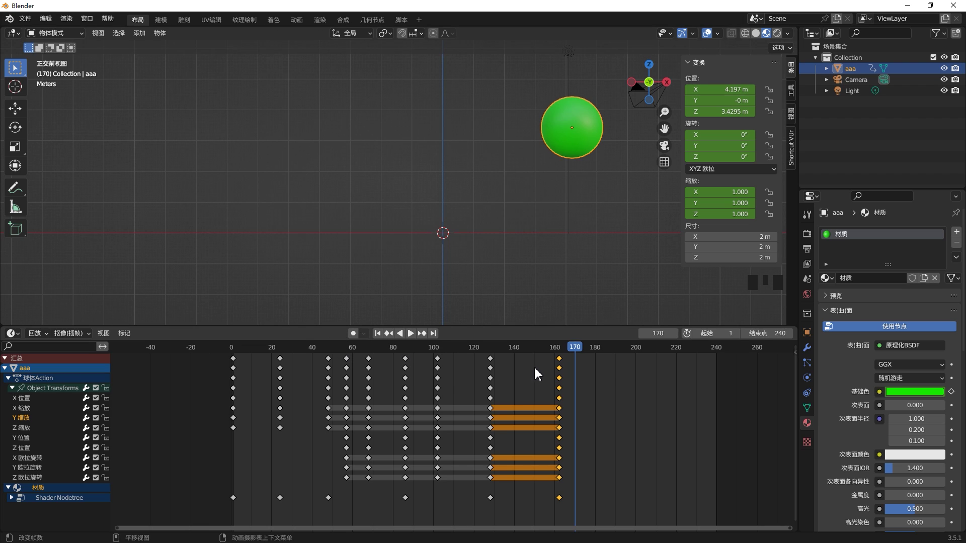
left_click(576, 360)
key("x")
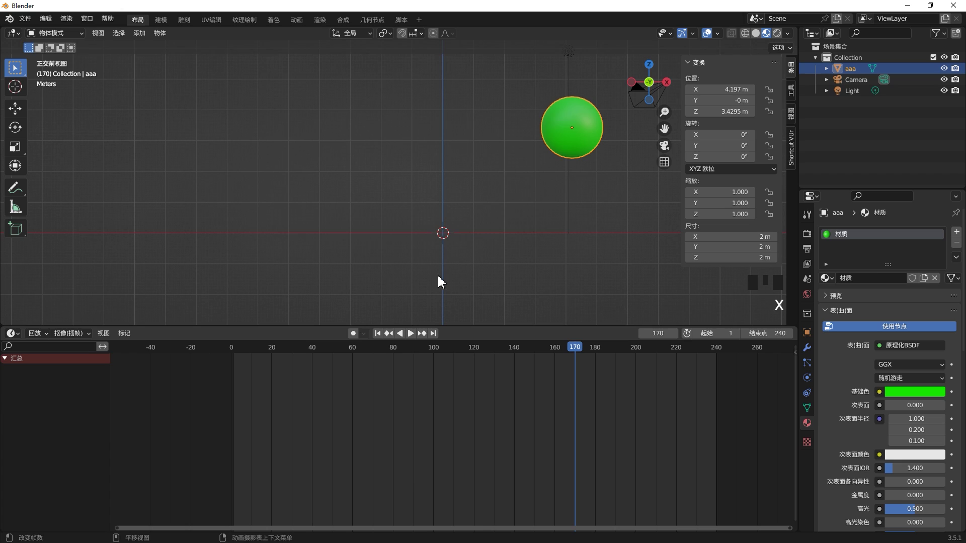
- Reset the sphere to the origin and insert a Location keyframe at frame 0
left_click(574, 120)
key("alt+g")
left_click_drag(561, 360, 481, 242)
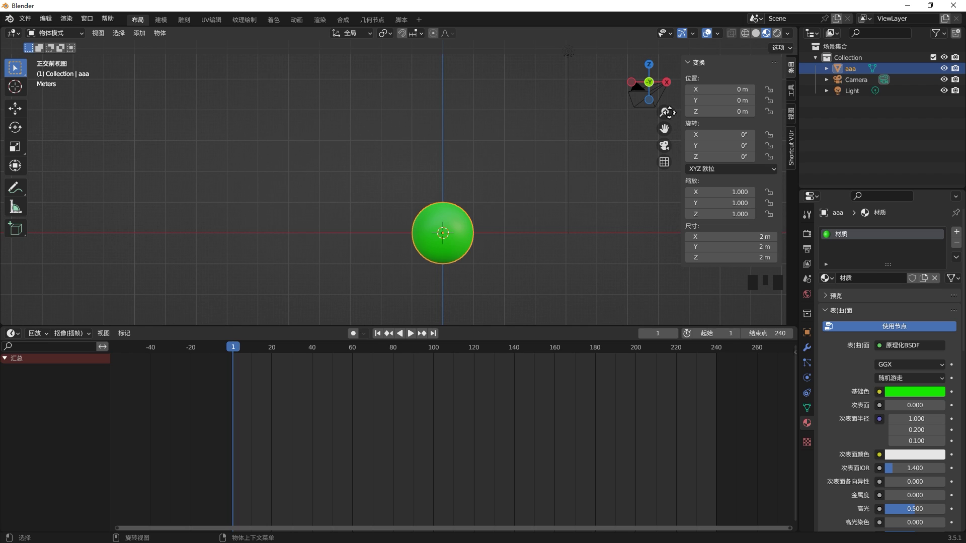
right_click(705, 88)
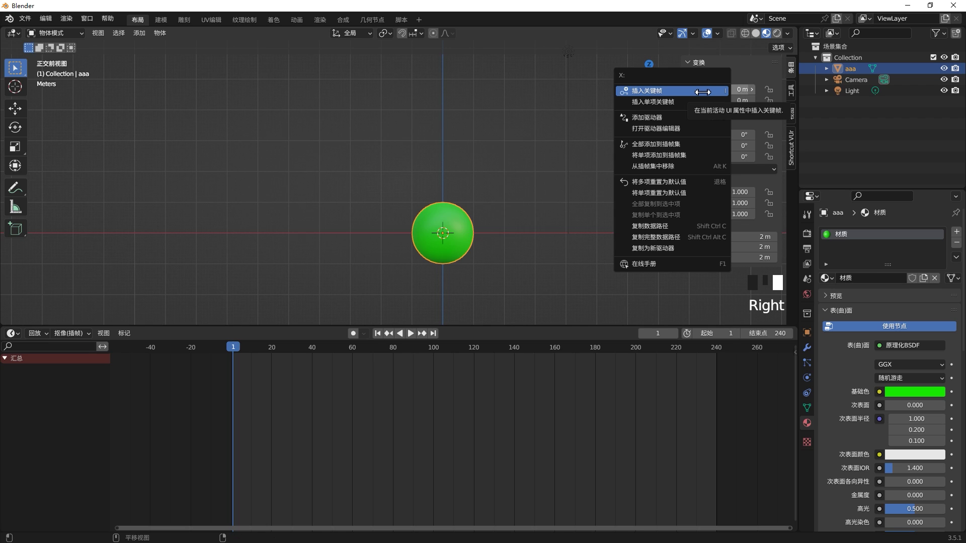
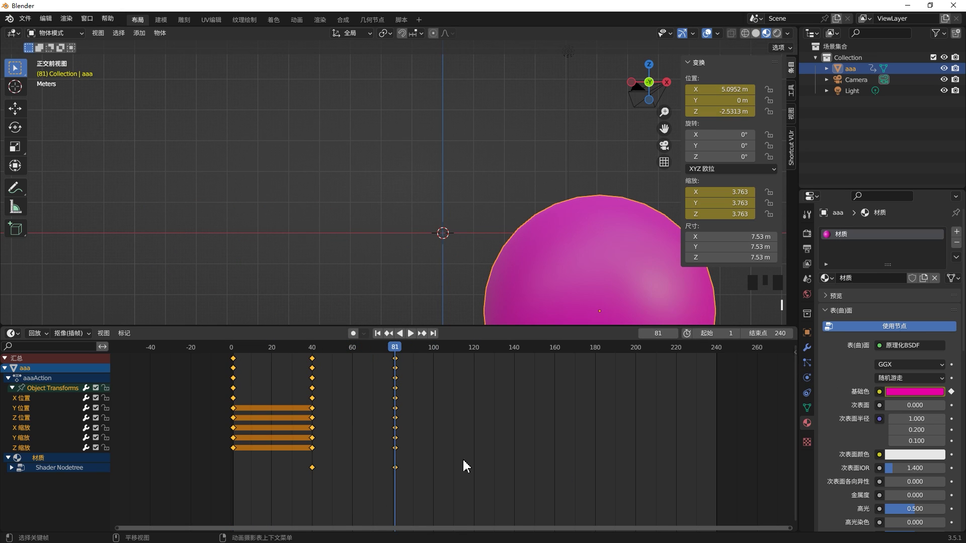
- Add position and scale keys at frames 40 and 81 ending magenta and enlarged, then preview
left_click_drag(396, 351, 237, 375)
key("space")
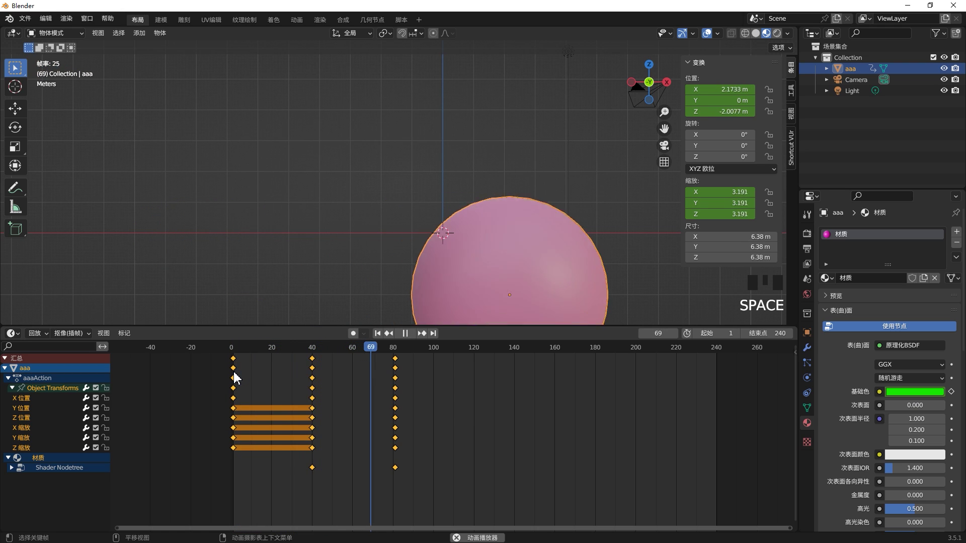
key("space")
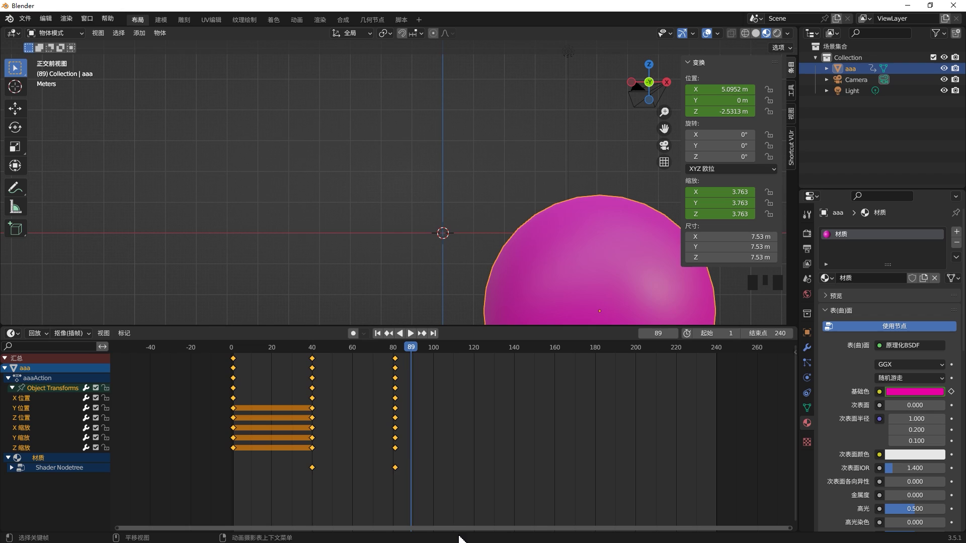
- Switch the Dope Sheet to the Graph Editor and isolate the X Location curve
left_click_drag(19, 337, 320, 437)
scroll("down", 3)
scroll("up", 3)
left_click(17, 383)
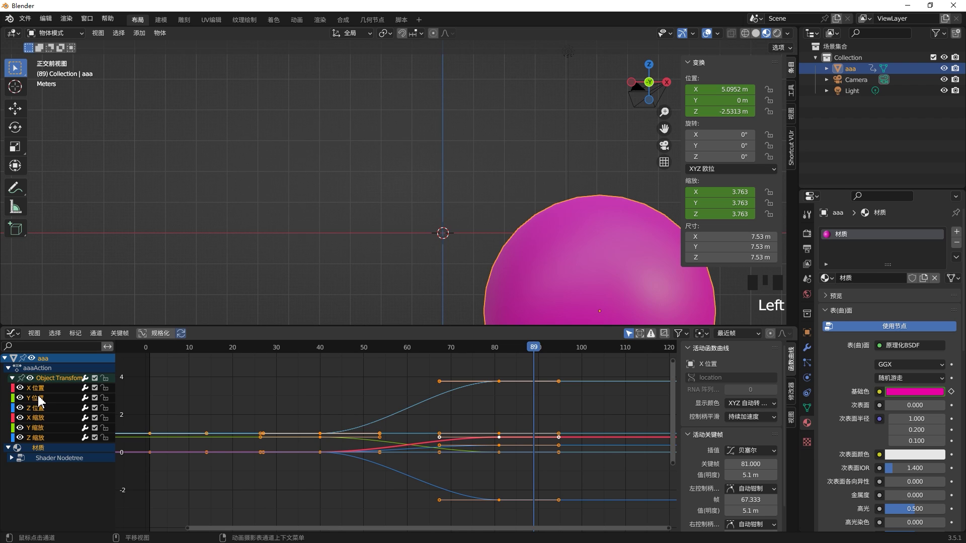
left_click(42, 394)
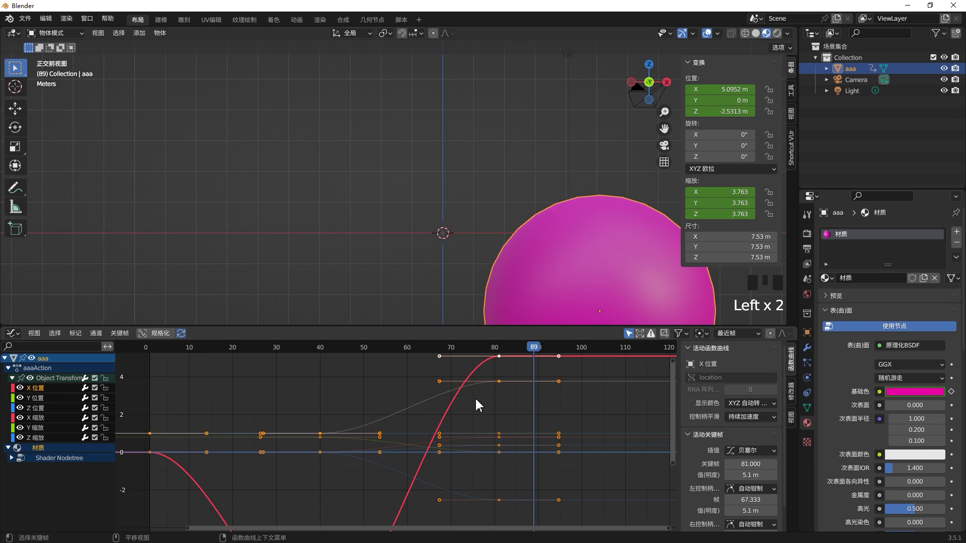
scroll("down", 3)
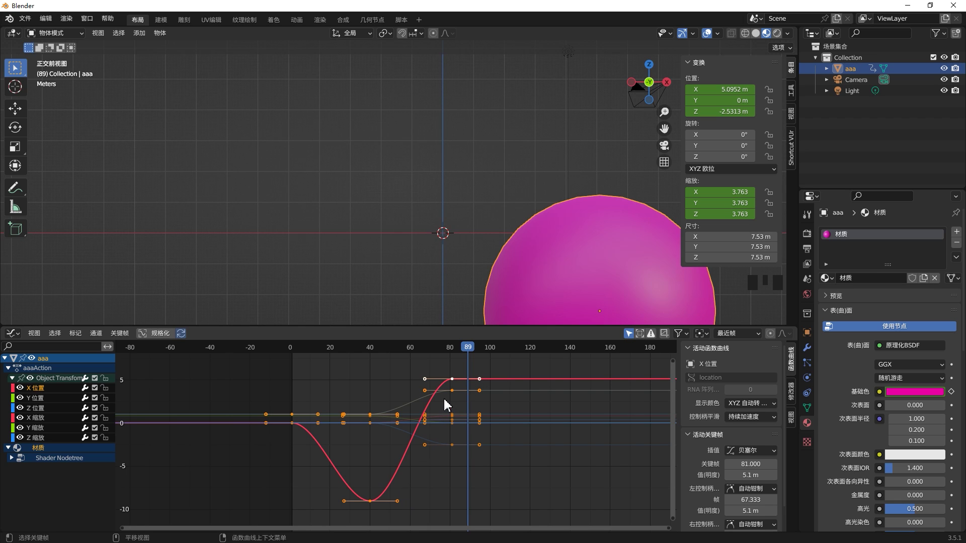
- Set the curve keys to Aligned handles and stretch the frame-40 handle into a flat deep dip
left_click_drag(469, 350, 293, 408)
key("space")
key("space")
left_click(348, 506)
key("ctrl+z")
left_click(374, 507)
left_click(349, 506)
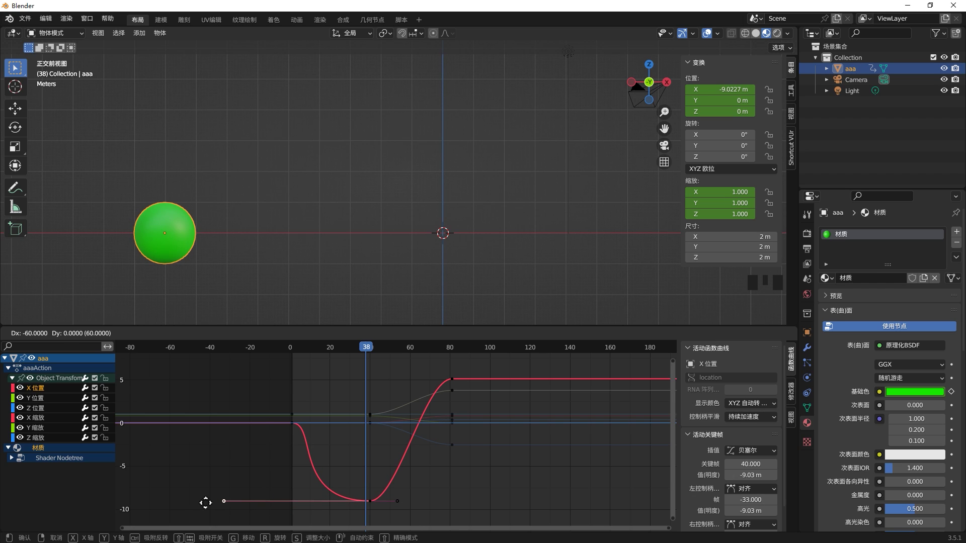
left_click(298, 429)
- Reshape the curve's start and begin adjusting the frame-81 handle for a sharp rise
left_click(321, 428)
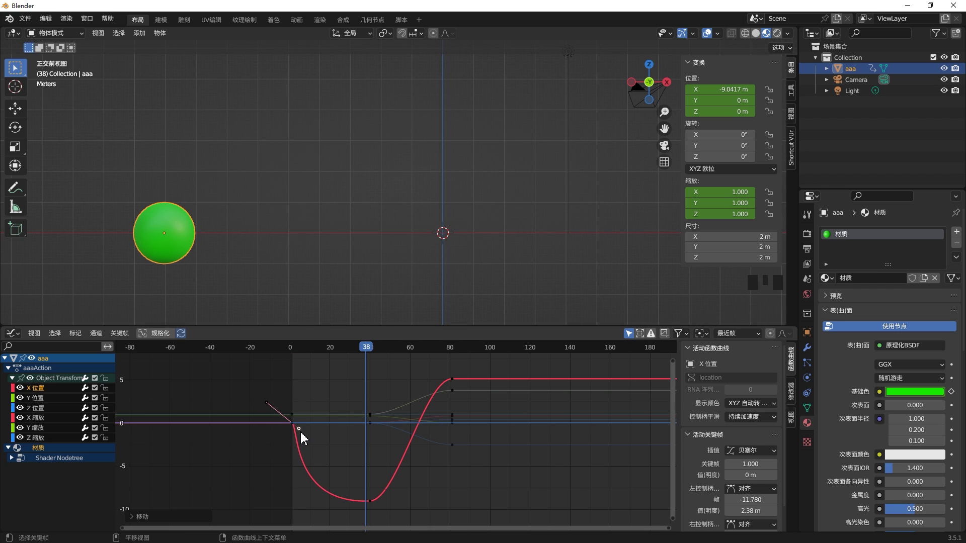
key("space")
left_click(451, 379)
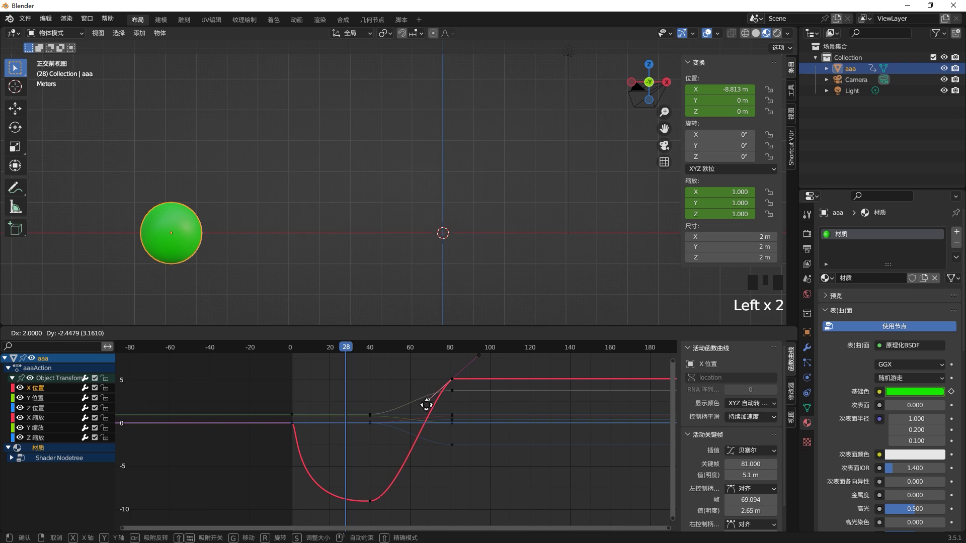